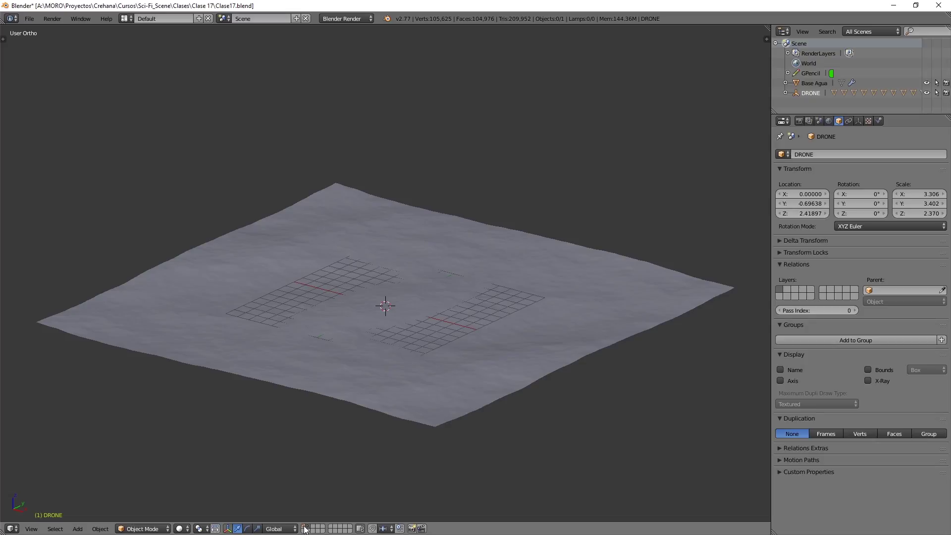
Add a new mesh plane (Plane.008) above the water terrain and orbit to view it
left_click(305, 527)
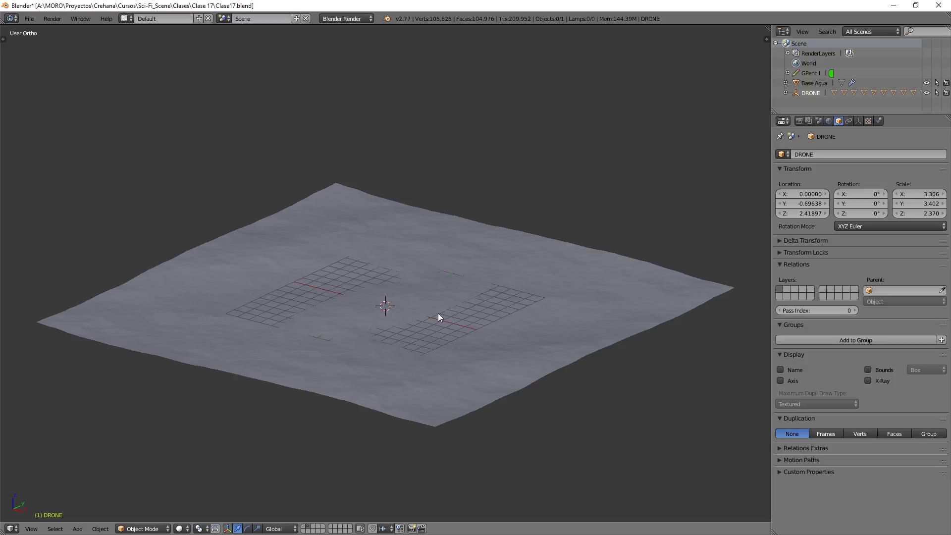
key("shift+a")
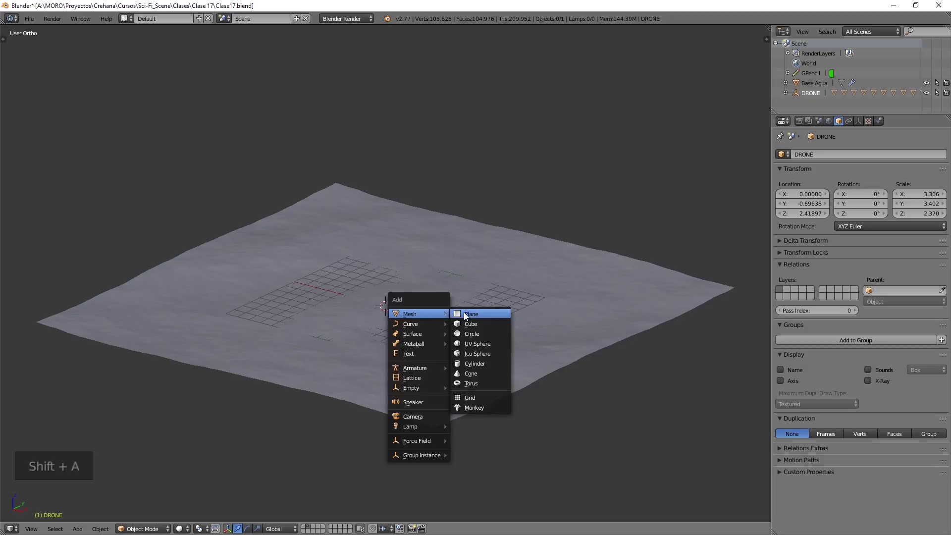
left_click(409, 299)
middle_click(597, 247)
middle_click(479, 262)
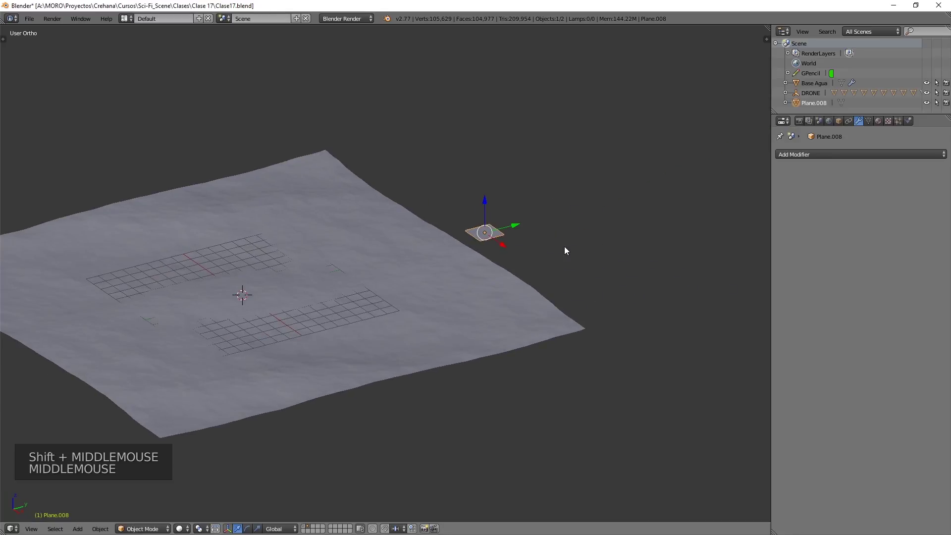
Rotate the new plane to stand upright, orbiting toward a side view to check it
key("r")
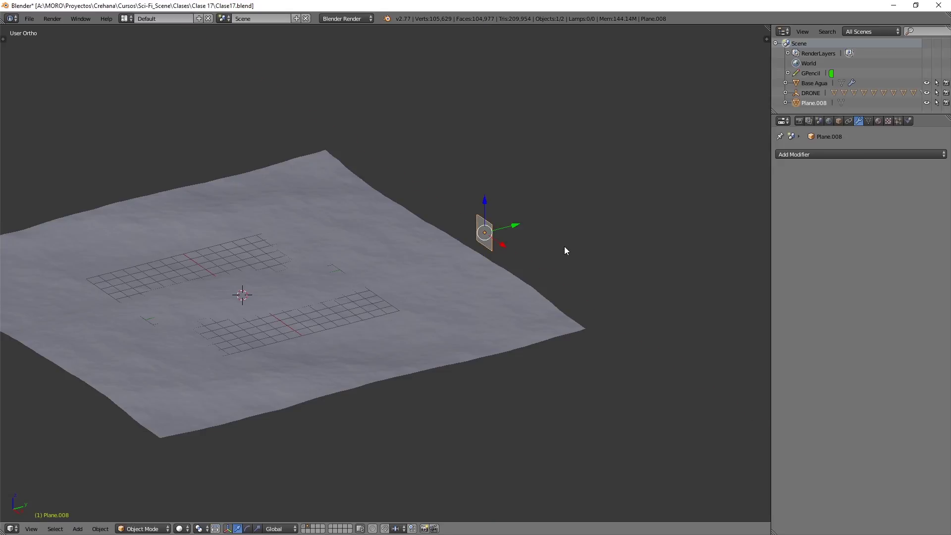
middle_click(449, 297)
middle_click(353, 297)
scroll("up", 3)
middle_click(336, 315)
middle_click(428, 295)
middle_click(417, 299)
middle_click(396, 301)
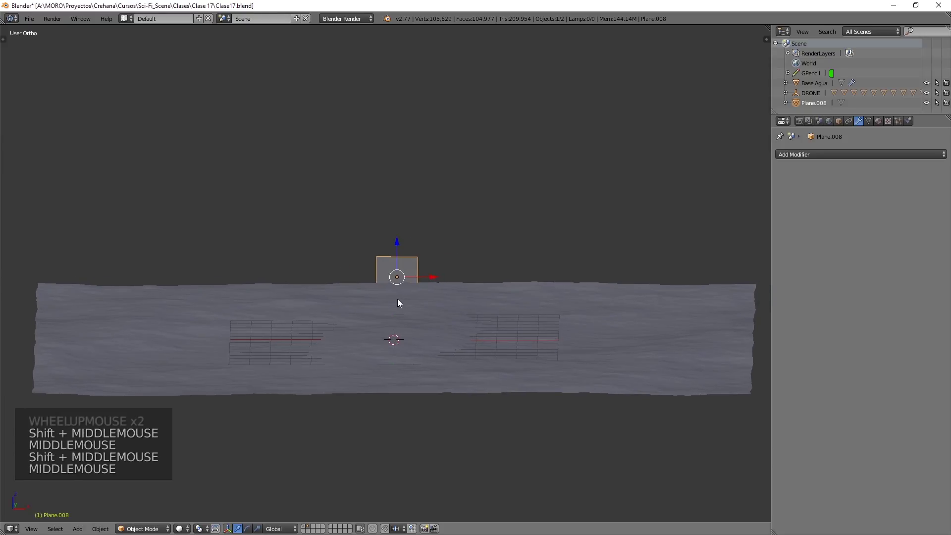
Show the drone's layer again and enlarge the upright plane to frame the whole drone
left_click(305, 527)
scroll("up", 3)
middle_click(395, 319)
middle_click(401, 303)
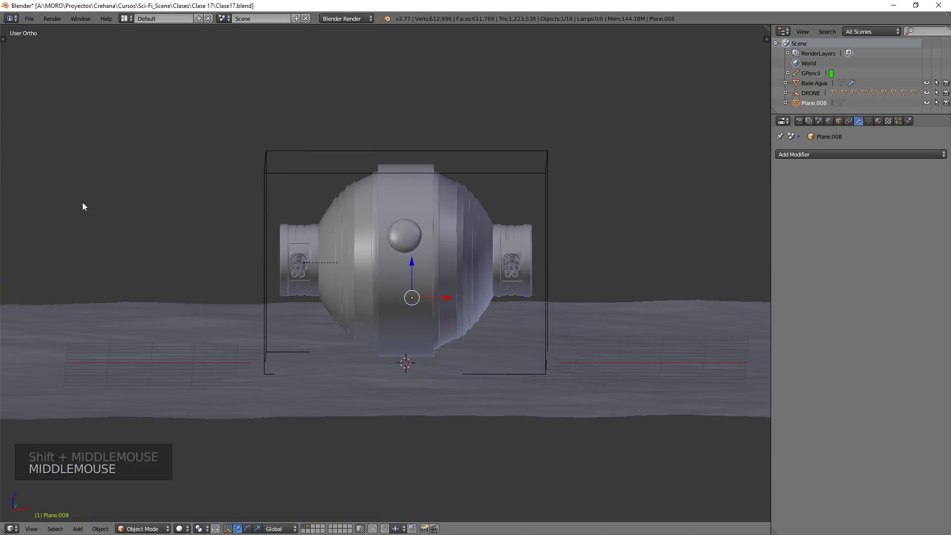
scroll("down", 3)
middle_click(482, 265)
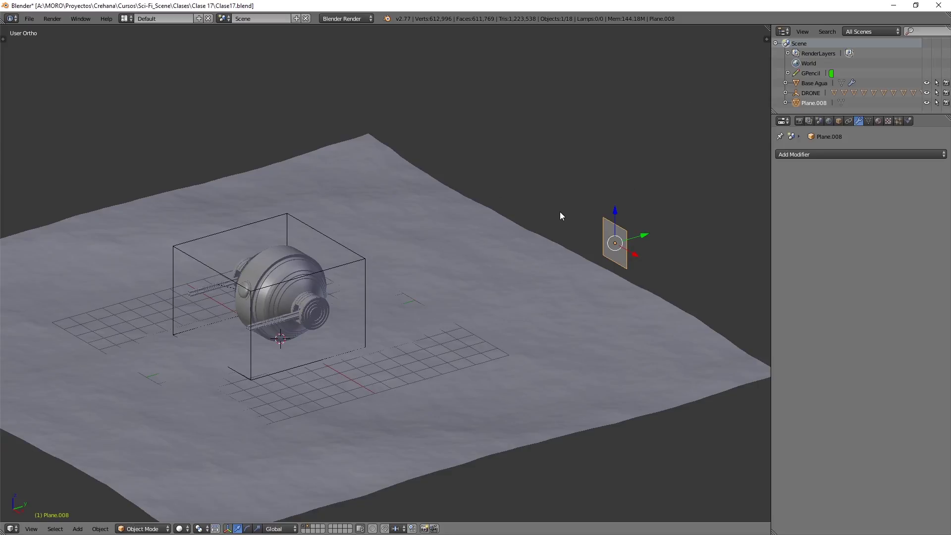
key("KP_1")
key("z")
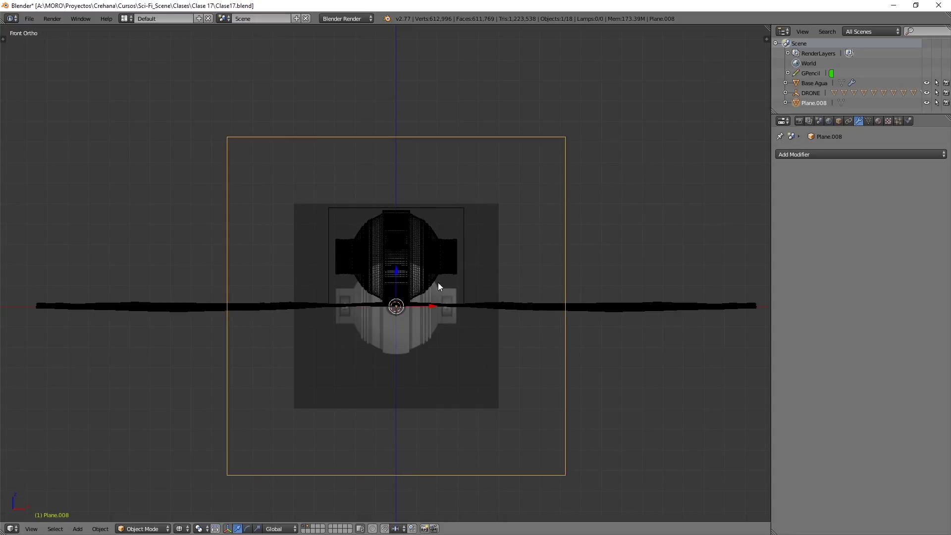
Return to solid shading and scale the upright plane into a large wall
left_click(397, 255)
middle_click(459, 152)
middle_click(498, 225)
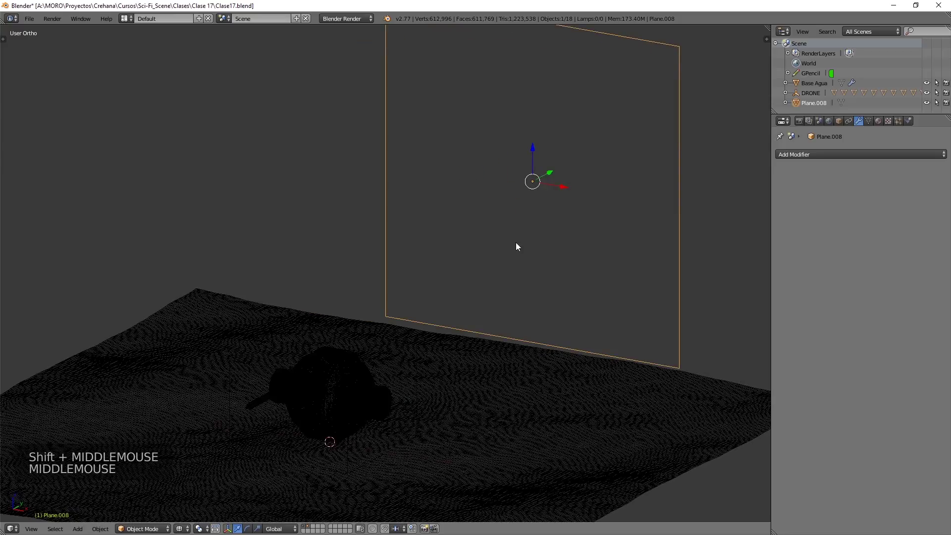
key("z")
scroll("down", 3)
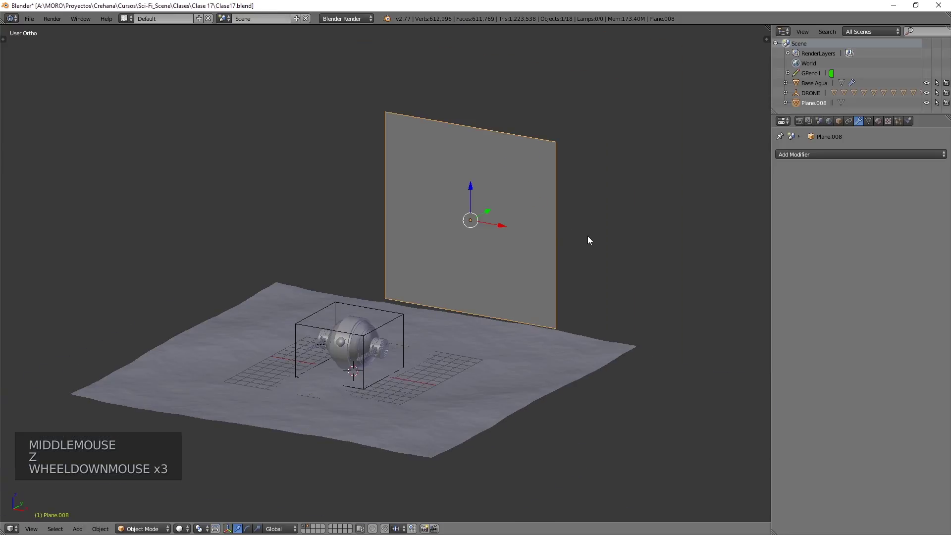
key("s")
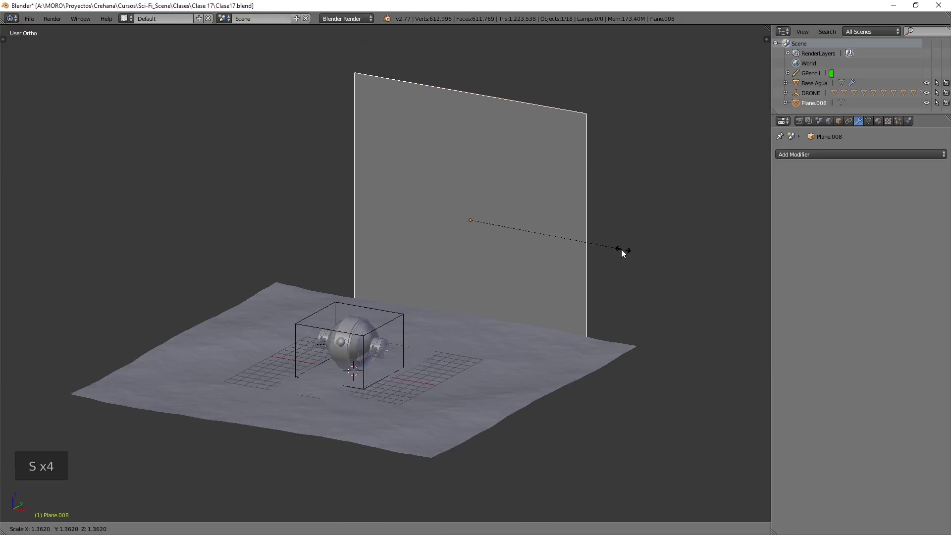
scroll("down", 3)
middle_click(508, 266)
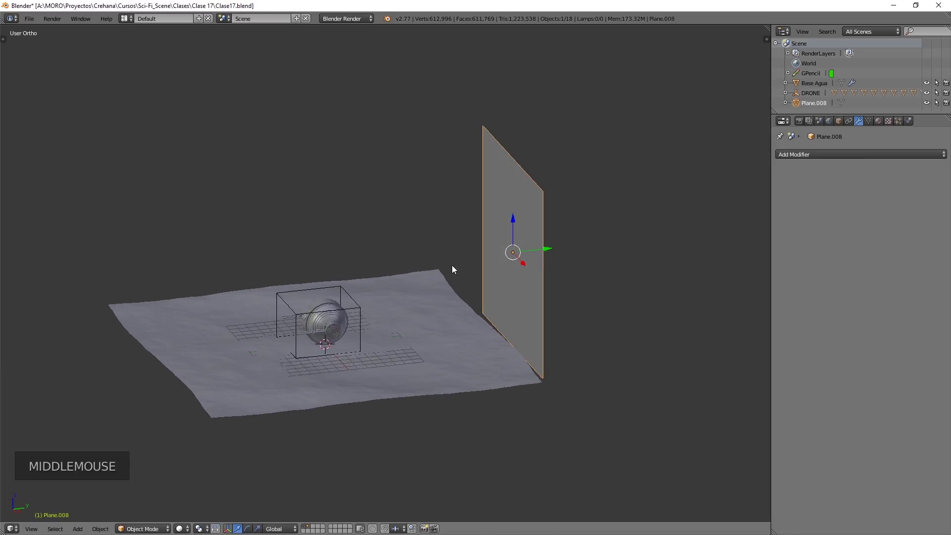
Slide the wall along the depth axis to the ocean's far edge behind the drone
left_click(550, 251)
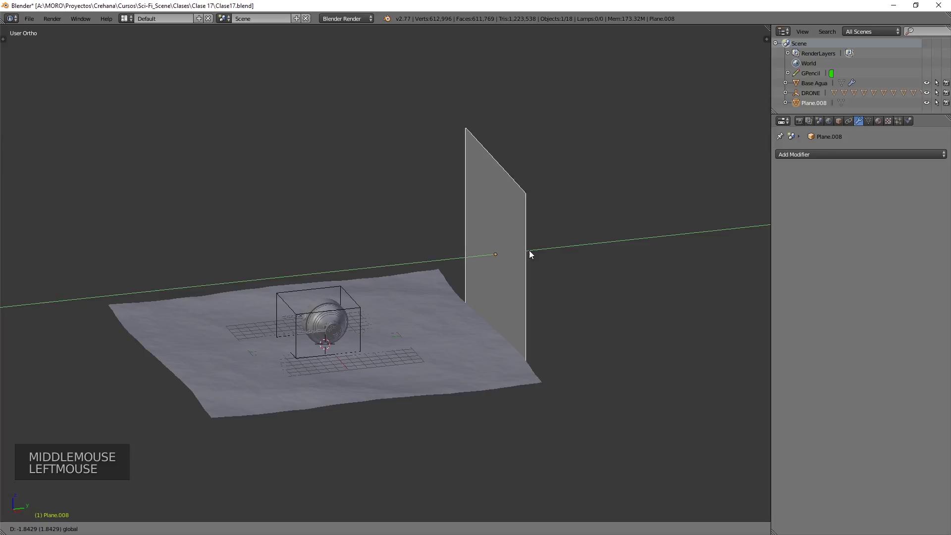
middle_click(517, 307)
scroll("up", 3)
scroll("down", 3)
middle_click(552, 351)
scroll("up", 3)
middle_click(514, 319)
middle_click(484, 282)
left_click(522, 126)
left_click(518, 121)
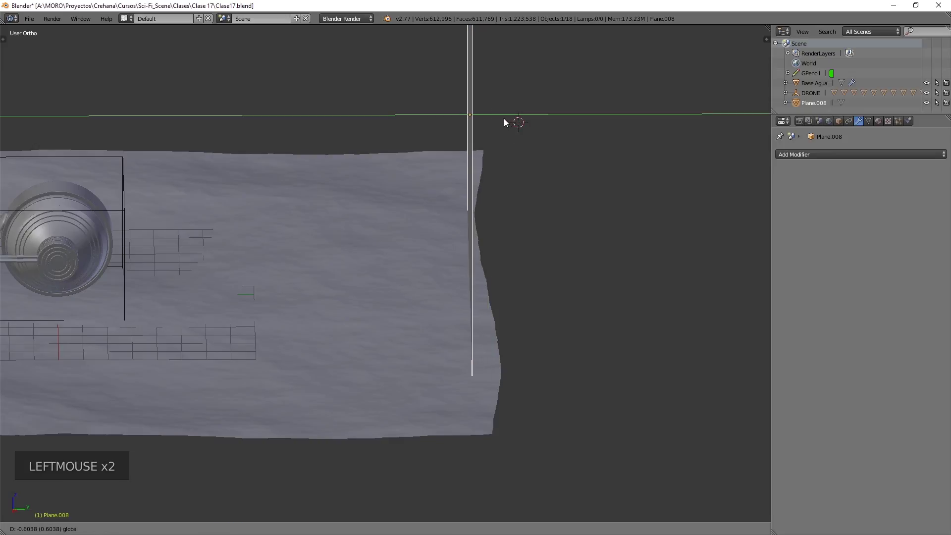
Inspect the whole scene, selecting the ocean base and then the wall plane again
scroll("down", 3)
middle_click(470, 266)
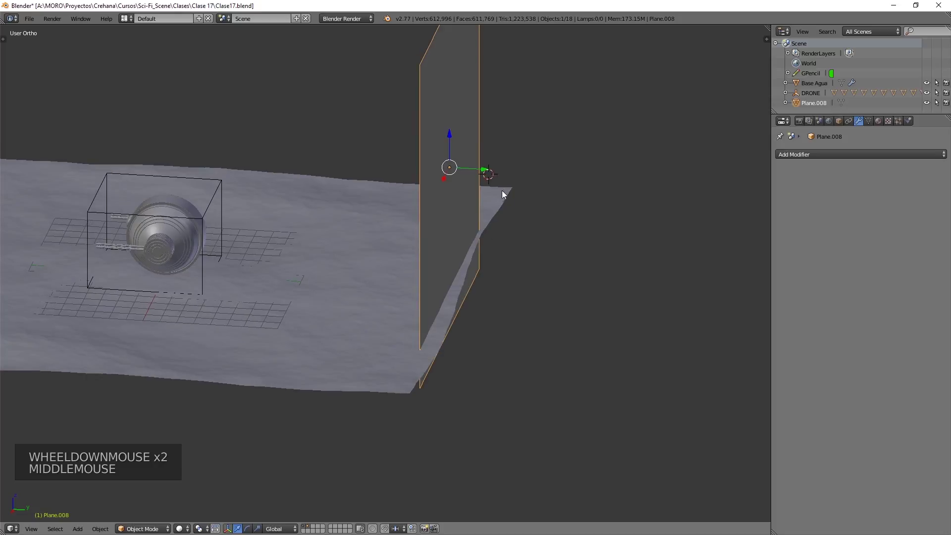
middle_click(418, 322)
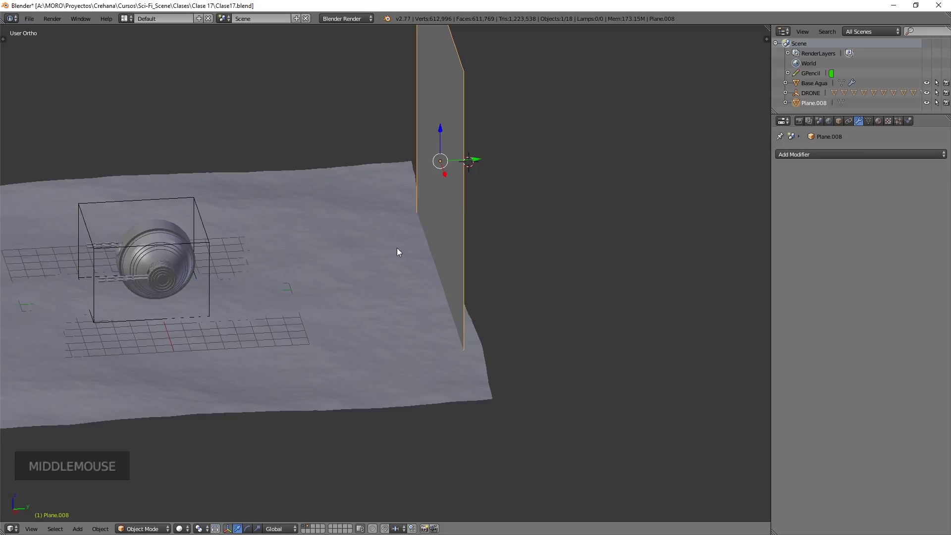
right_click(415, 283)
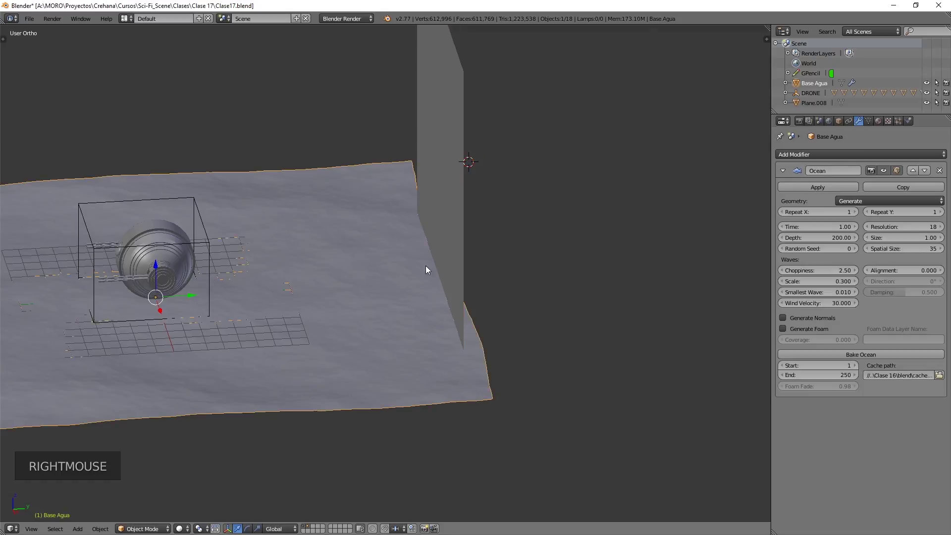
scroll("down", 3)
middle_click(367, 301)
scroll("down", 3)
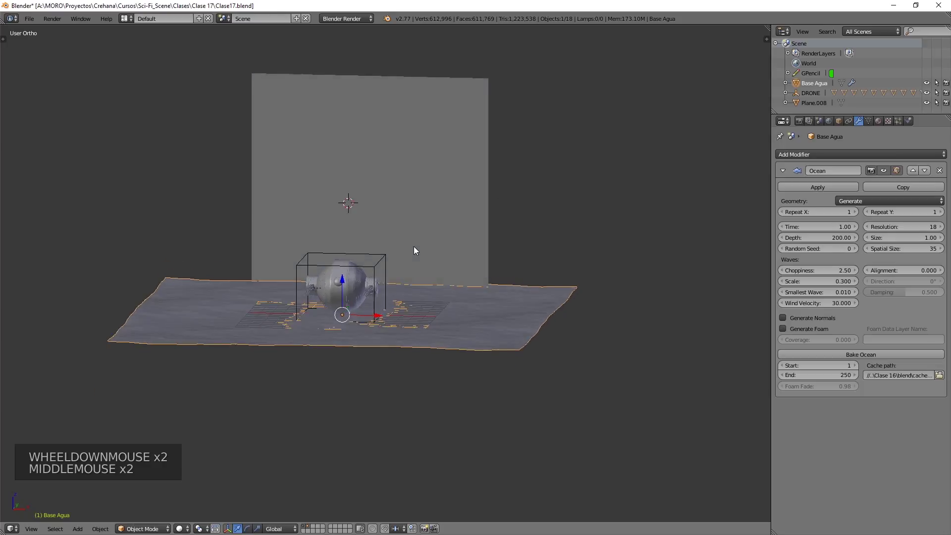
right_click(442, 213)
middle_click(511, 232)
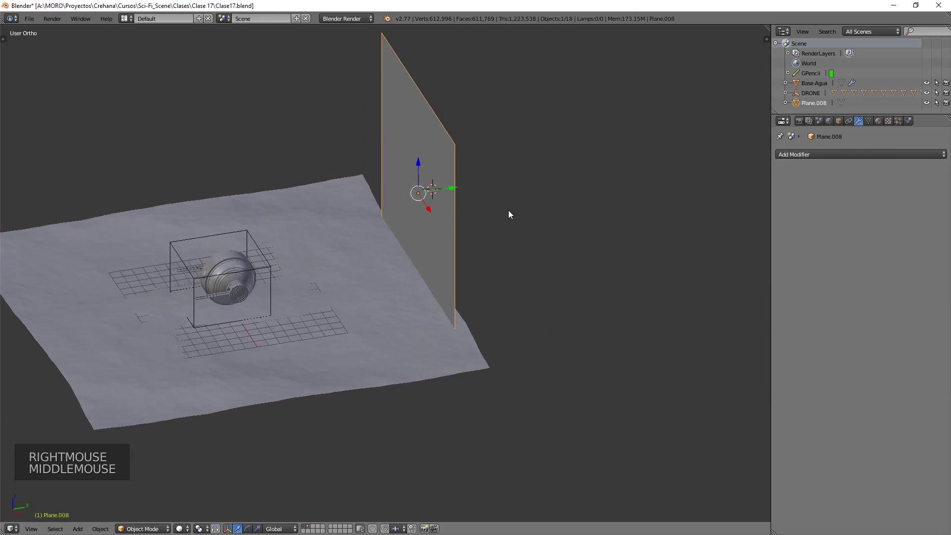
Duplicate the wall as Plane.009 and set it just in front along the depth axis, checking in wireframe
key("shift+d")
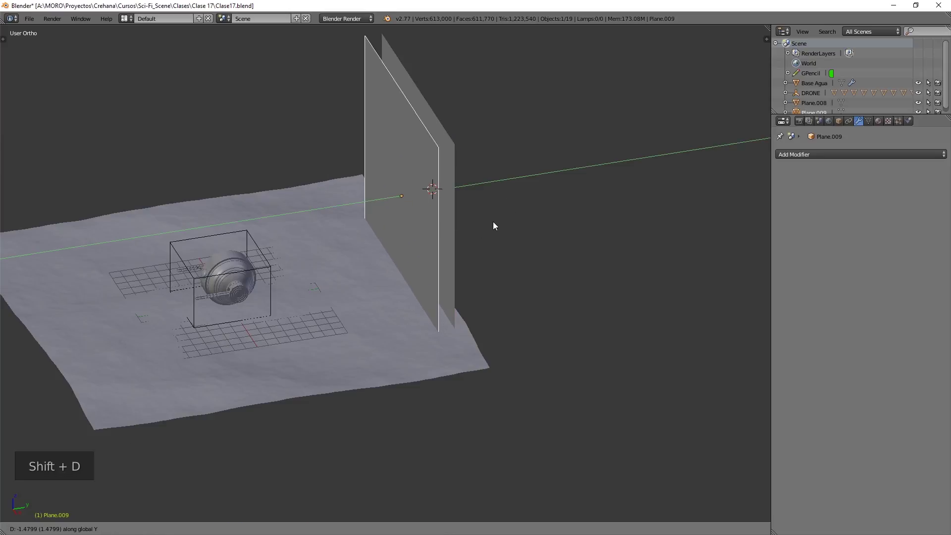
middle_click(409, 224)
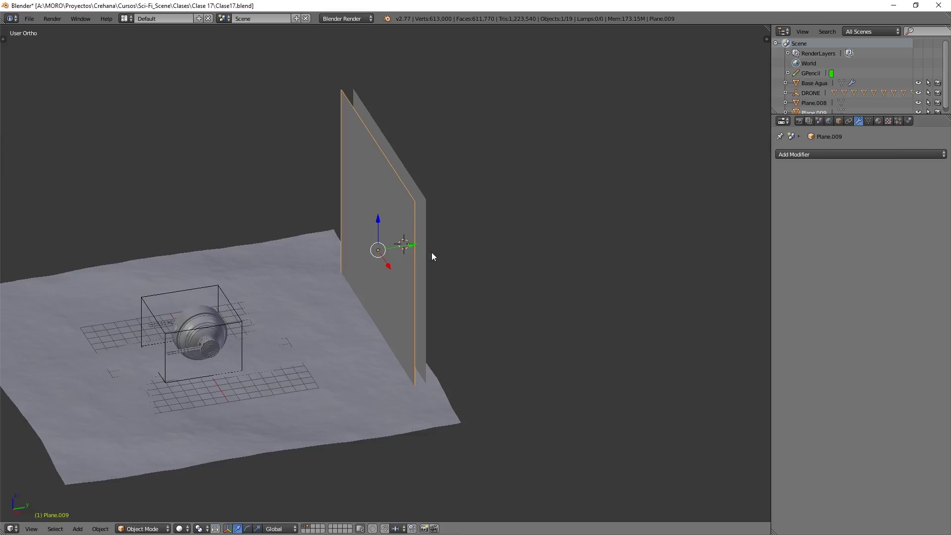
middle_click(365, 298)
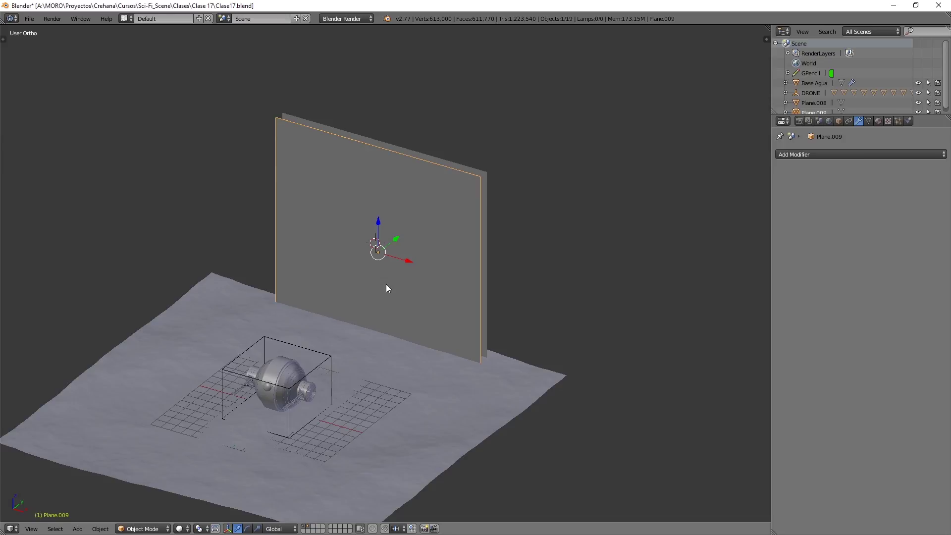
key("z")
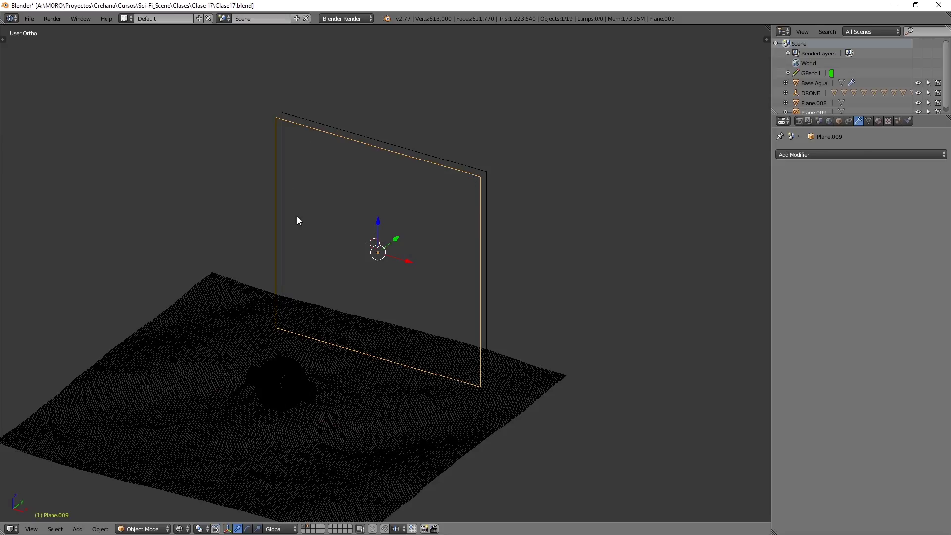
key("z")
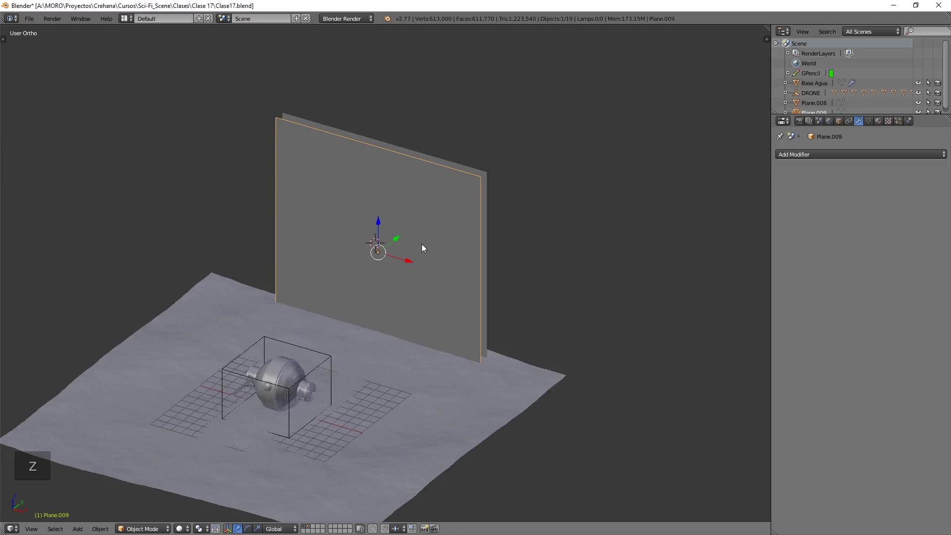
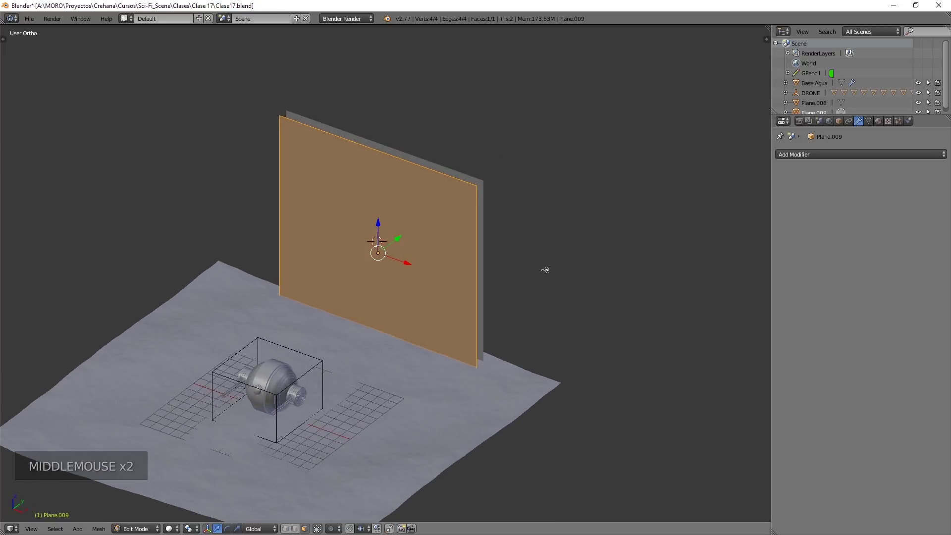
Subdivide Plane.009's single face into a grid of four faces in Edit Mode
key("w")
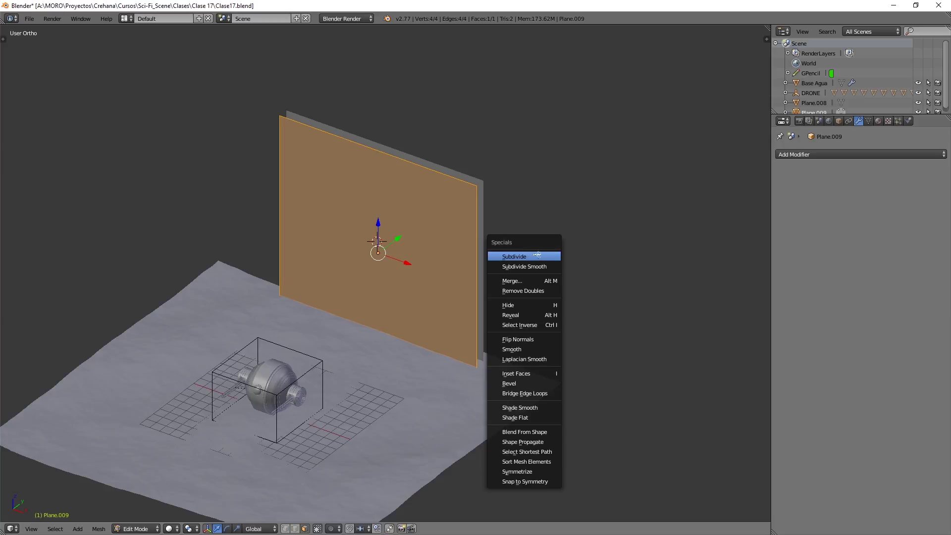
key("ctrl+z")
key("w")
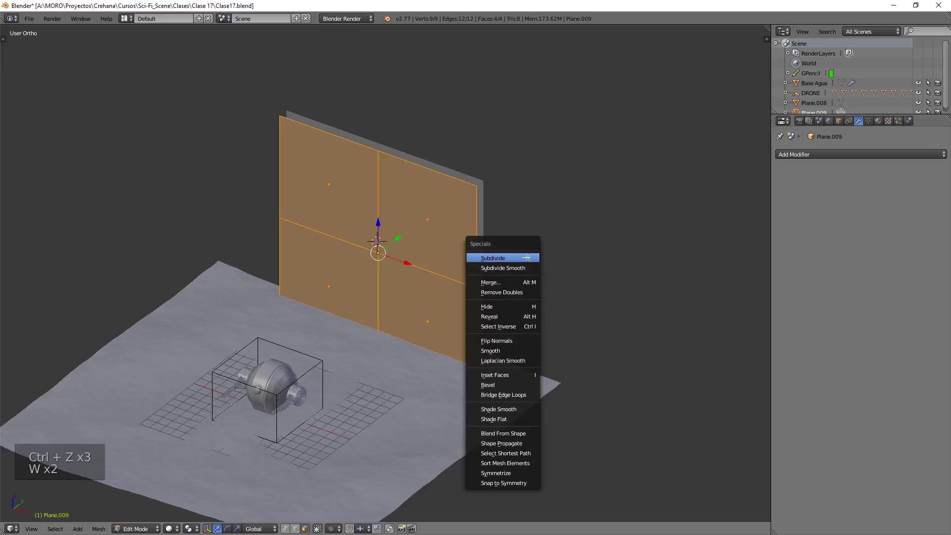
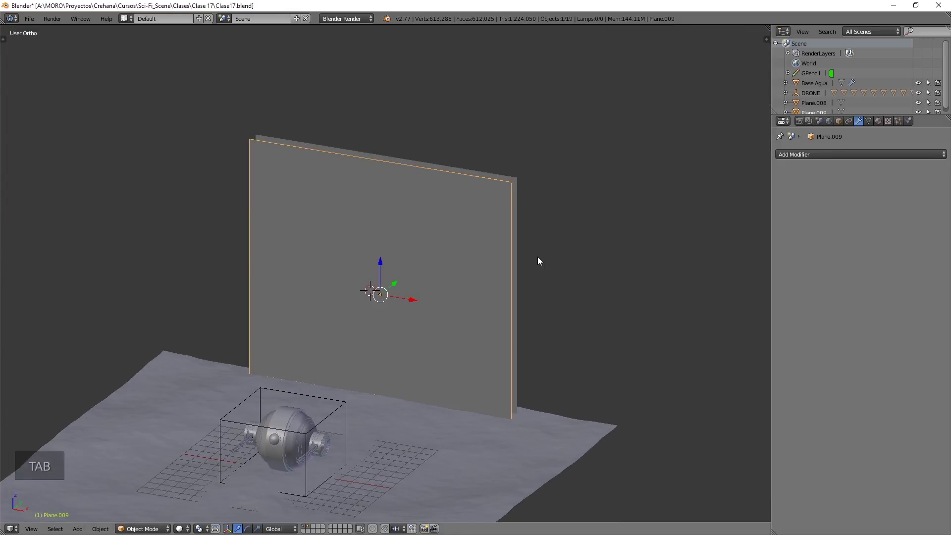
Give Plane.009 a Wireframe modifier with 0.004 thickness, making a lattice of thin bars
key("Tab")
left_click(808, 158)
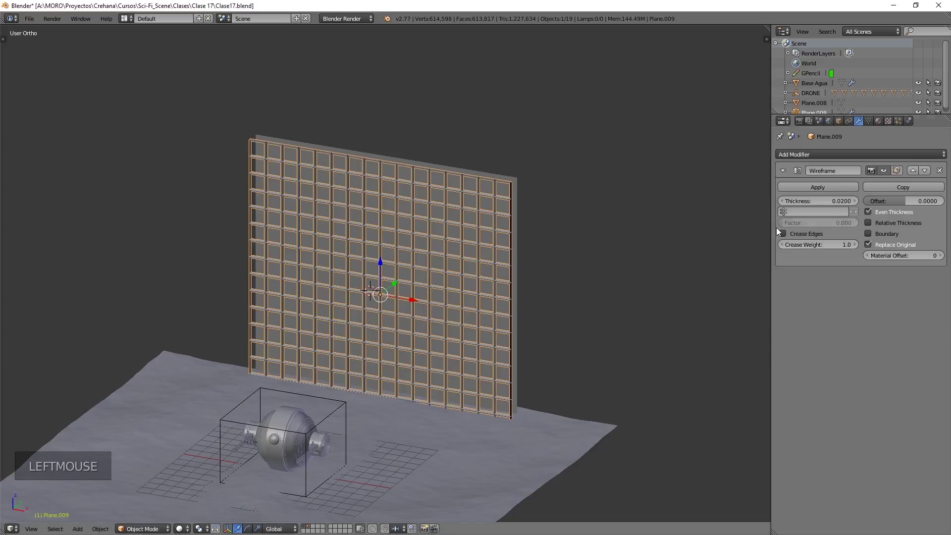
left_click(833, 204)
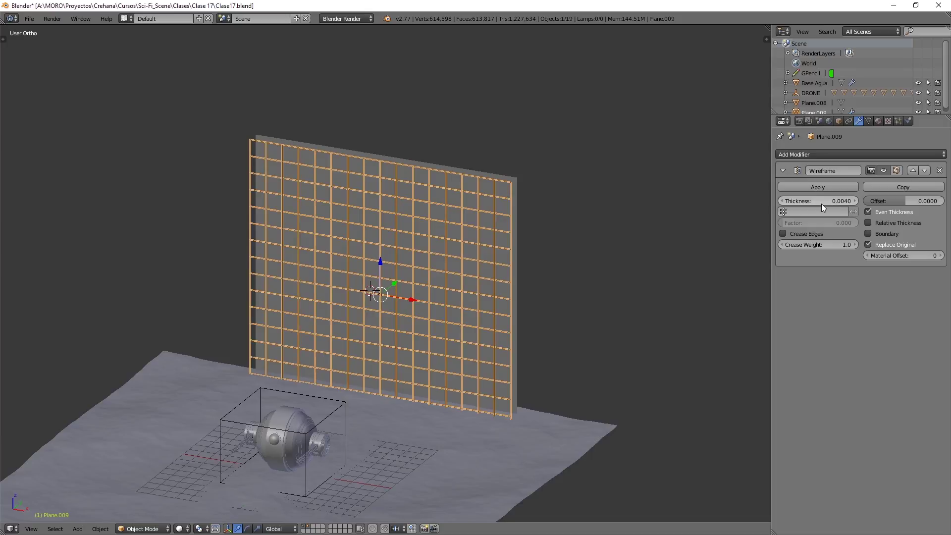
scroll("up", 3)
middle_click(377, 287)
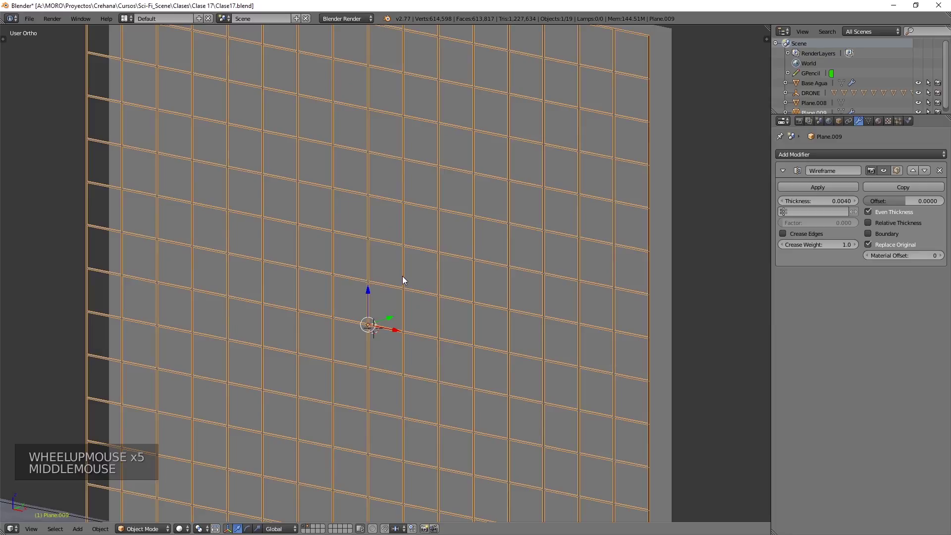
scroll("down", 3)
middle_click(391, 260)
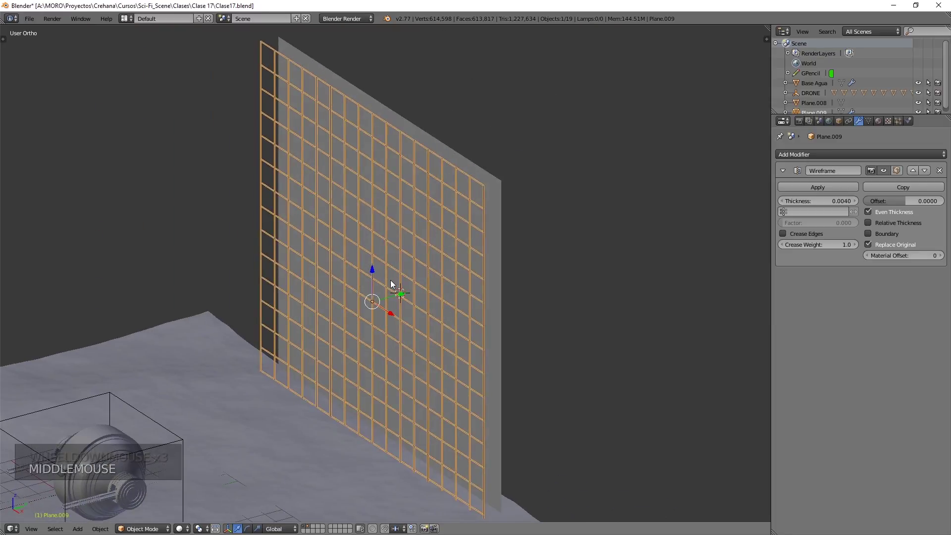
scroll("down", 3)
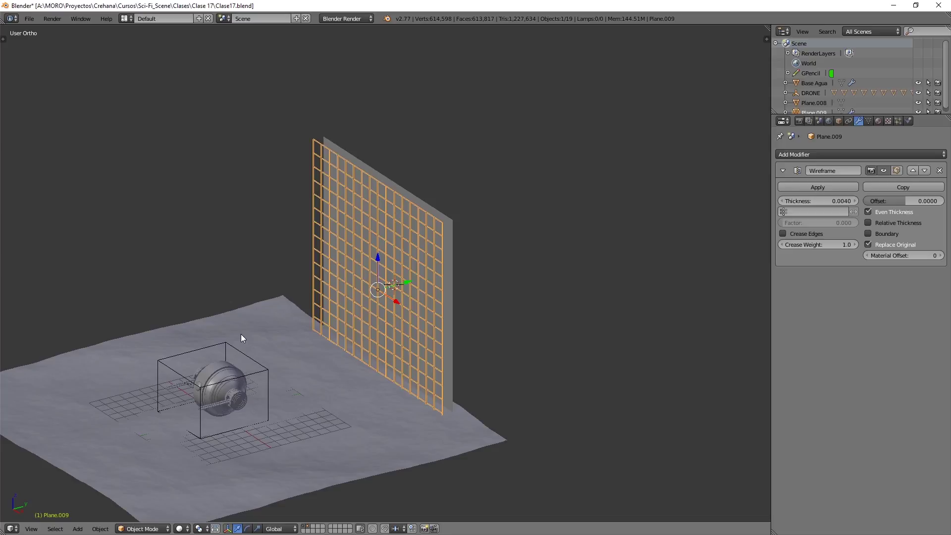
Face the drone from the front and sketch two triangle outlines over it with Grease Pencil
middle_click(243, 351)
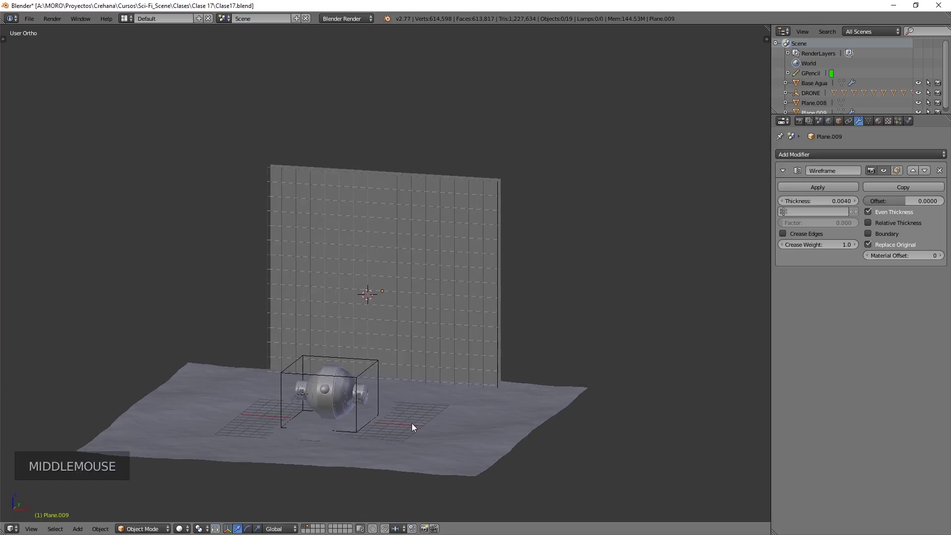
middle_click(387, 382)
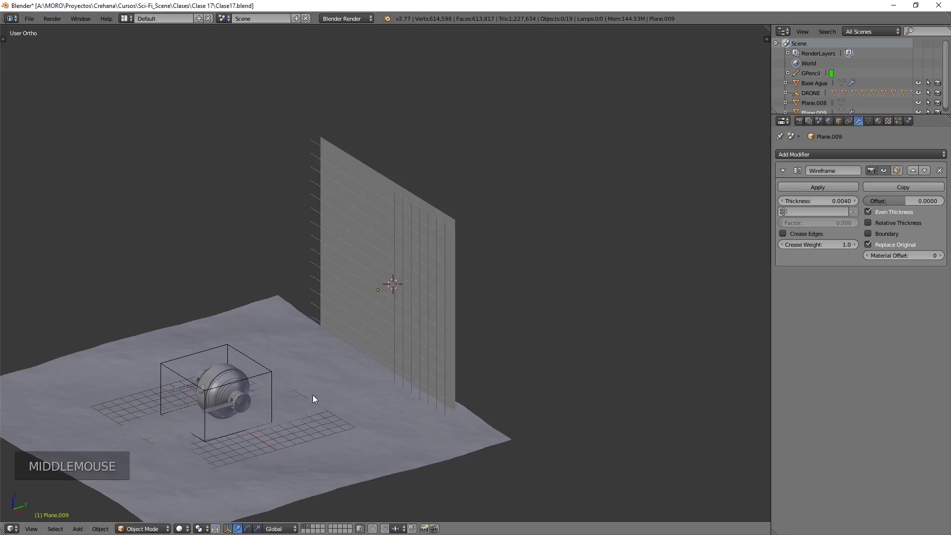
middle_click(301, 395)
scroll("up", 3)
middle_click(412, 347)
middle_click(466, 304)
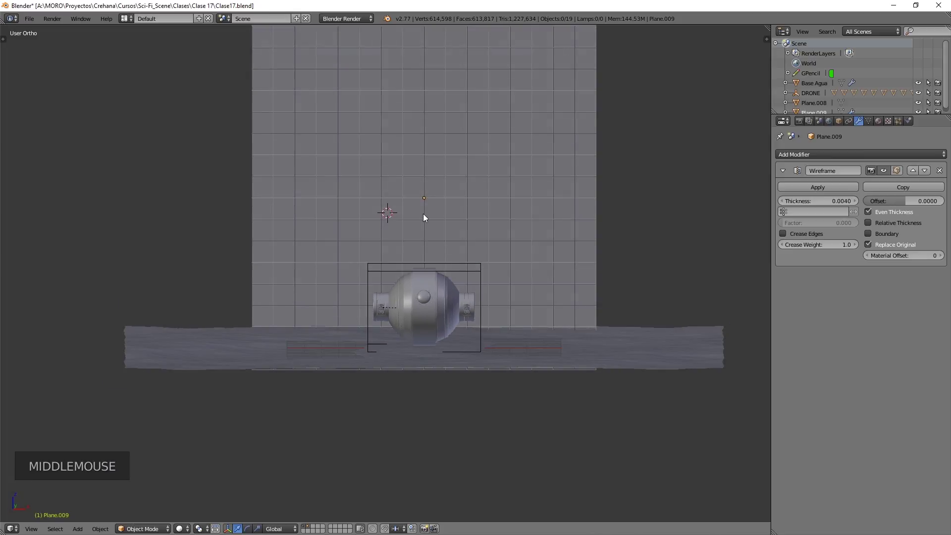
key("ctrl+d")
left_click(427, 200)
key("ctrl+d")
key("ctrl+d")
key("ctrl+d")
left_click(428, 203)
key("ctrl+d")
left_click(390, 211)
key("ctrl+d")
key("ctrl+d")
key("ctrl+d")
left_click(343, 342)
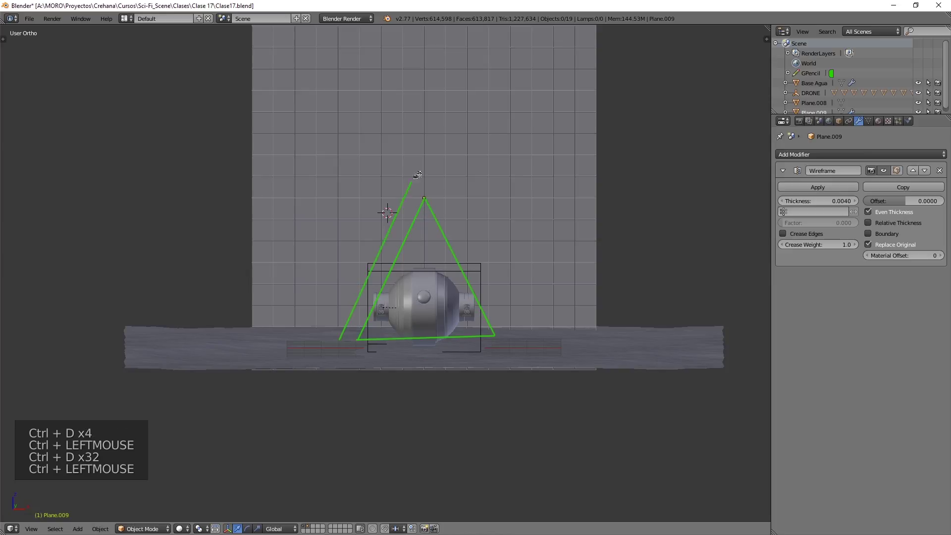
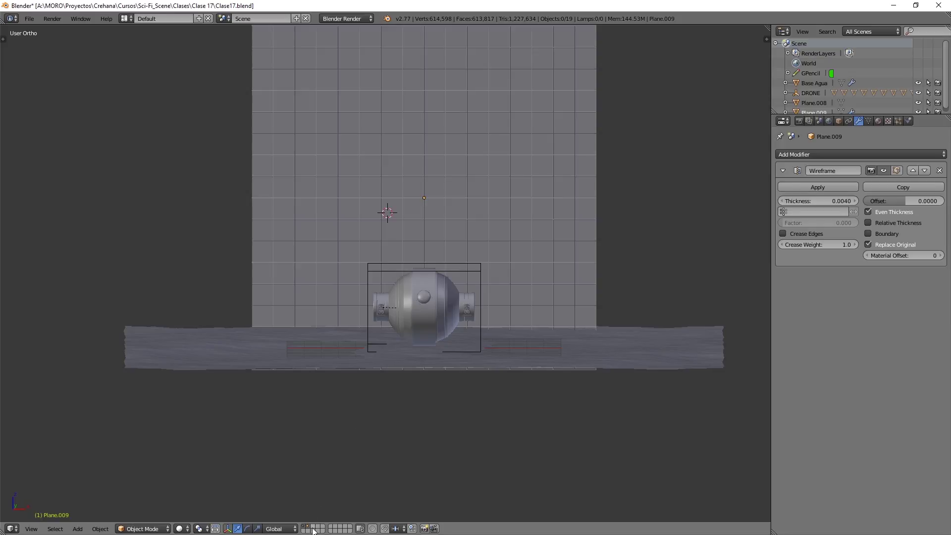
Switch to an empty scene layer and add a new small plane (Plane.010) at the origin
left_click(316, 528)
middle_click(470, 299)
key("shift+c")
middle_click(424, 388)
middle_click(442, 338)
key("shift+a")
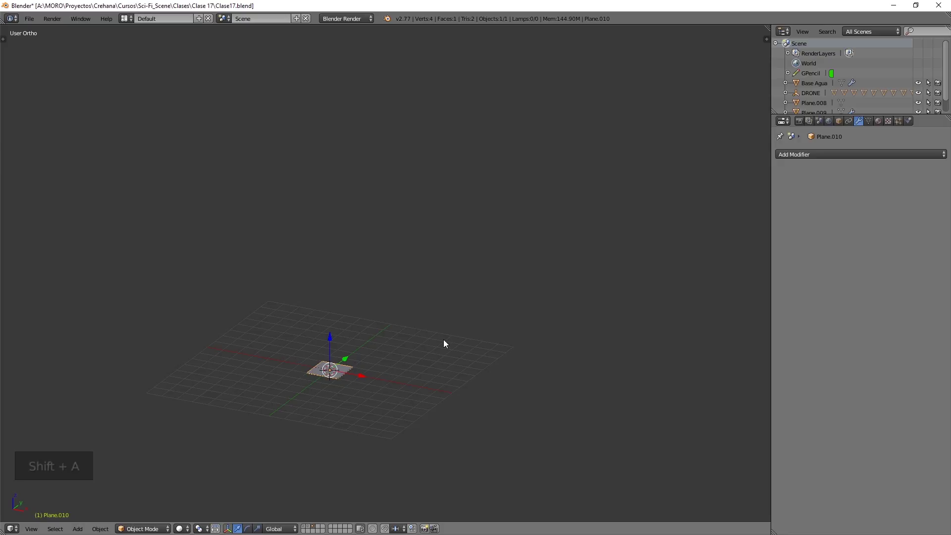
From top view, merge Plane.010's two top corners at center to make a single triangle face
key("KP_7")
middle_click(465, 402)
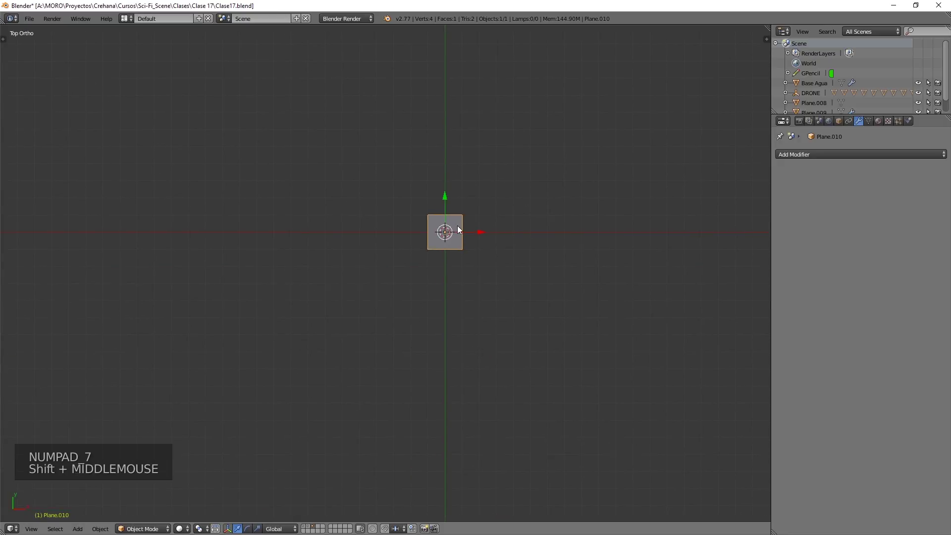
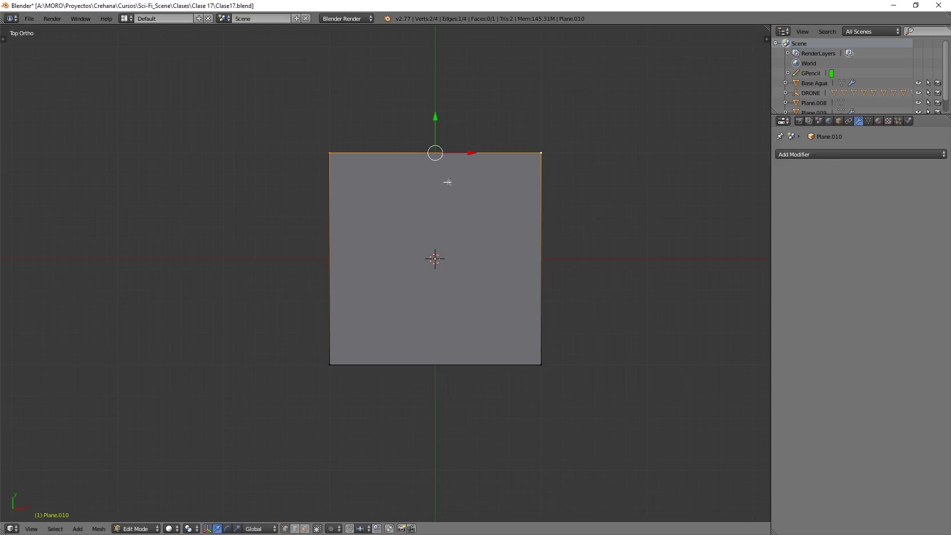
key("alt+m")
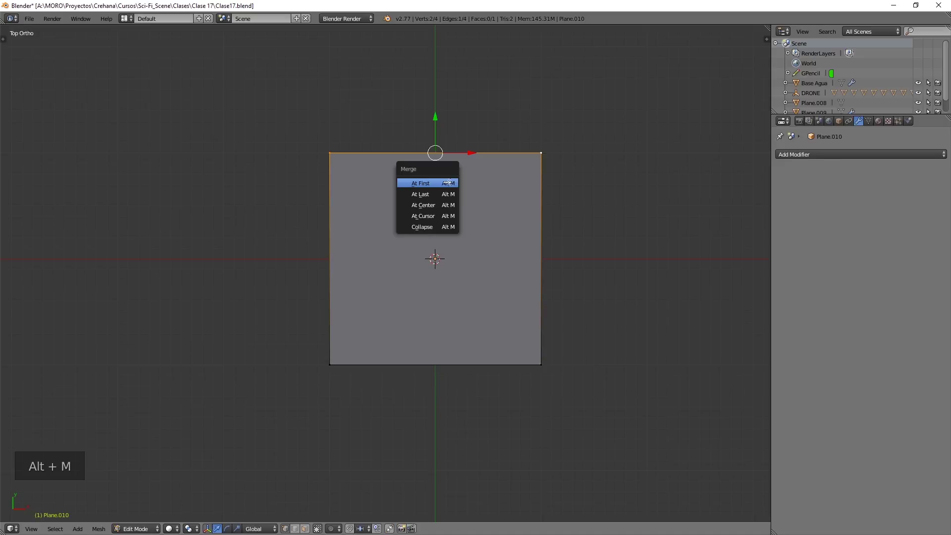
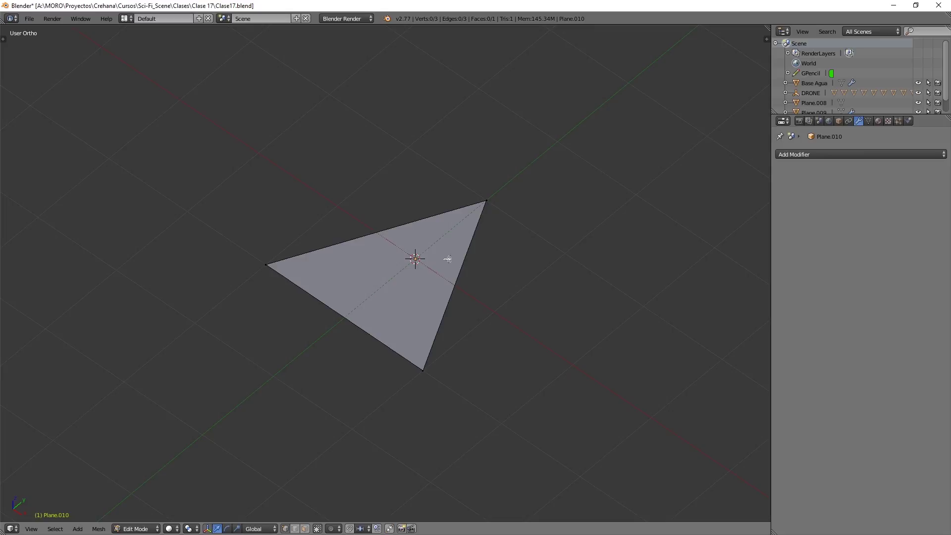
key("KP_7")
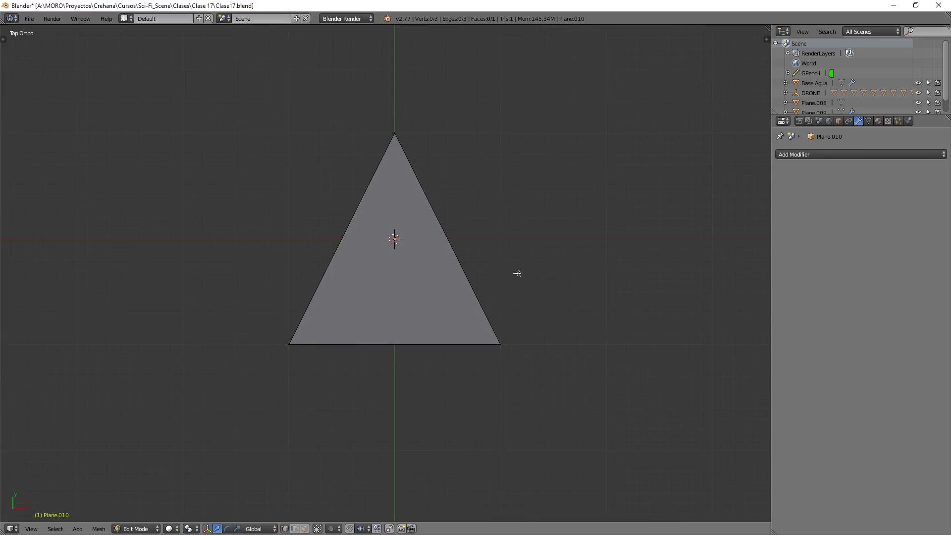
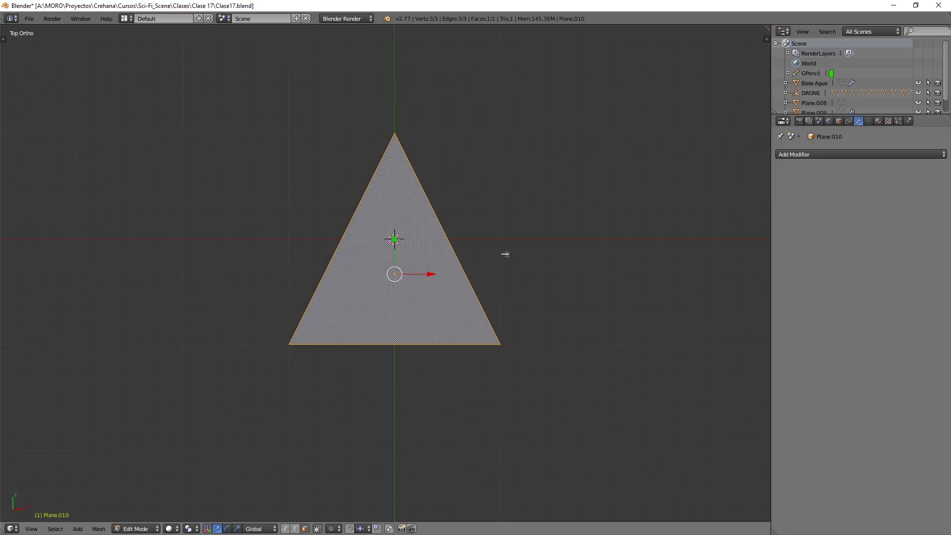
Inset a border inside the triangle and orbit to inspect the result
key("e")
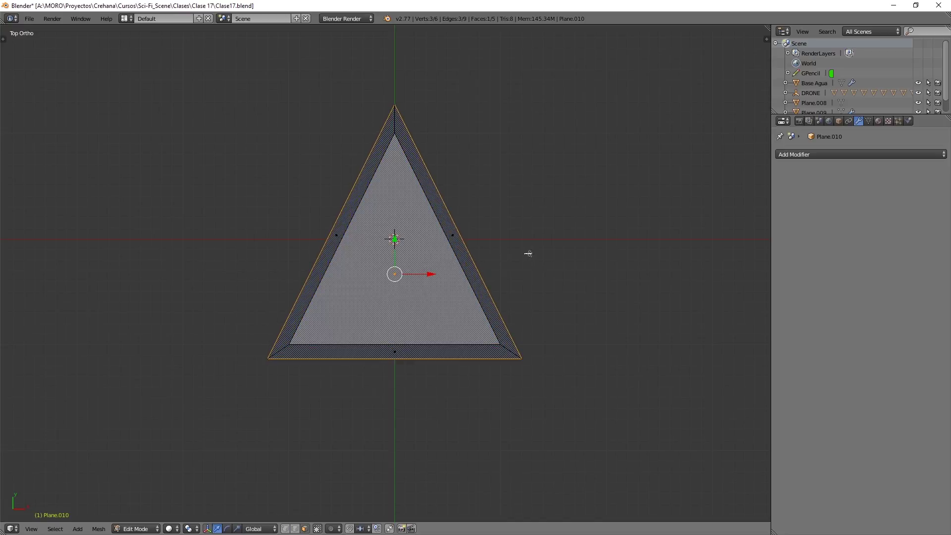
key("Tab")
middle_click(465, 285)
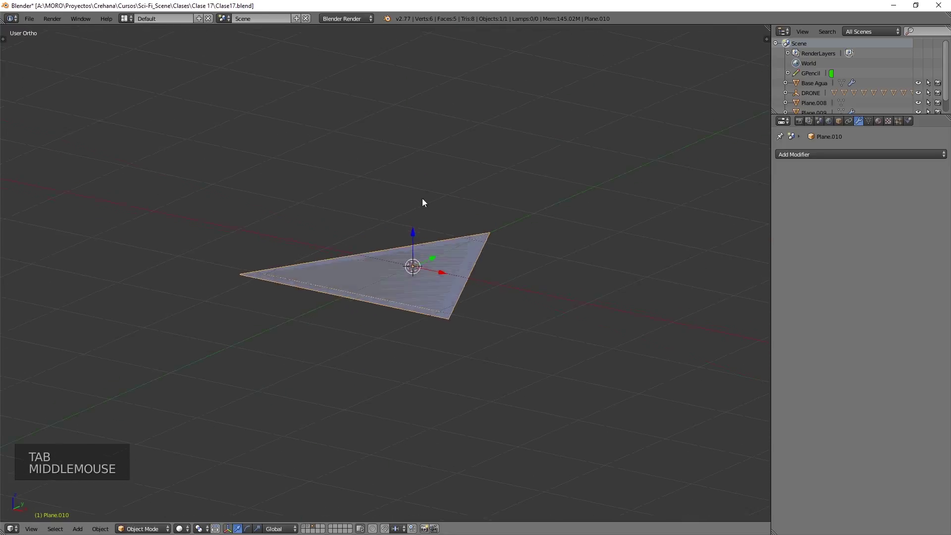
scroll("up", 3)
middle_click(420, 293)
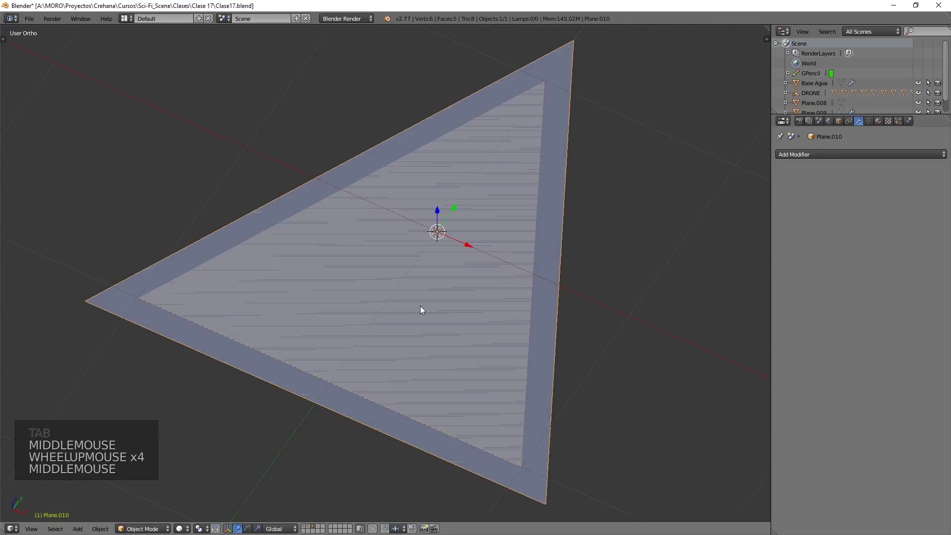
middle_click(416, 274)
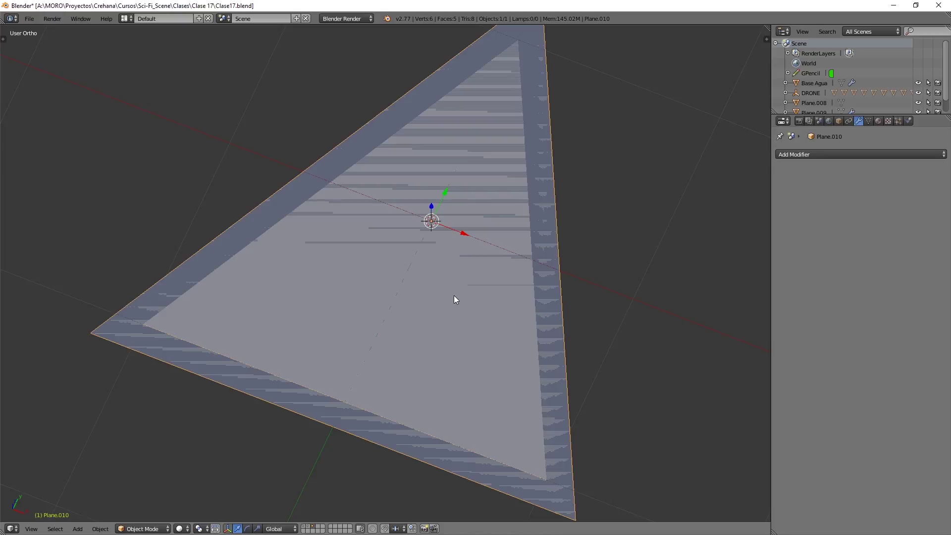
middle_click(457, 317)
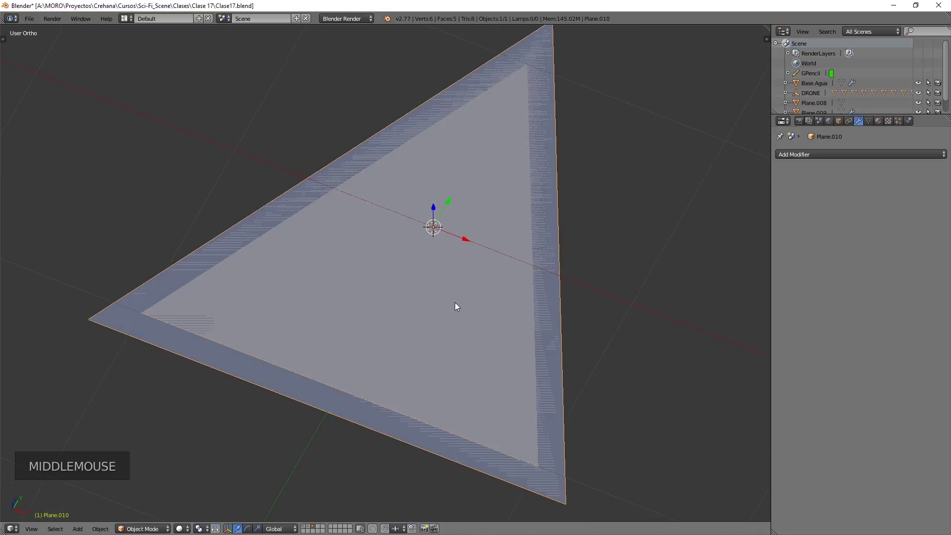
Delete the triangle's inner face, leaving a hollow triangular frame
key("Tab")
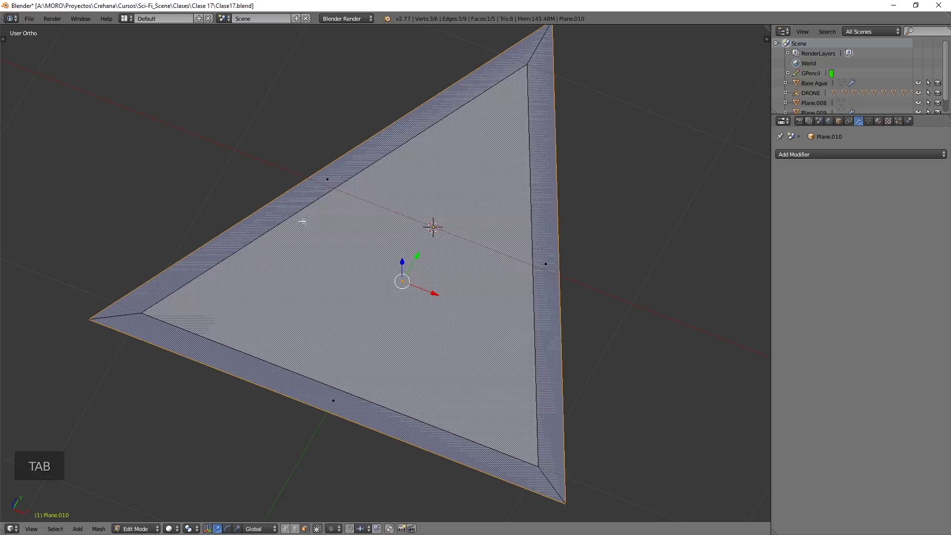
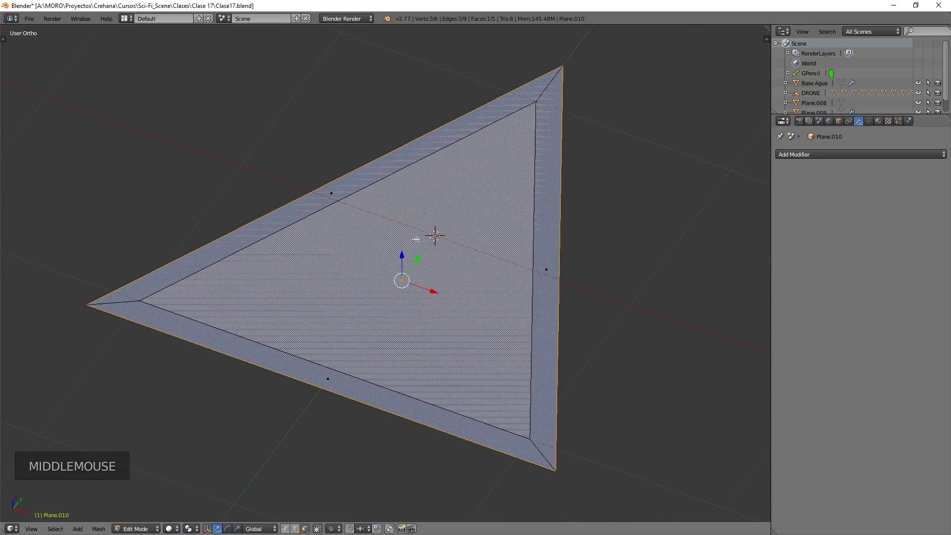
key("x")
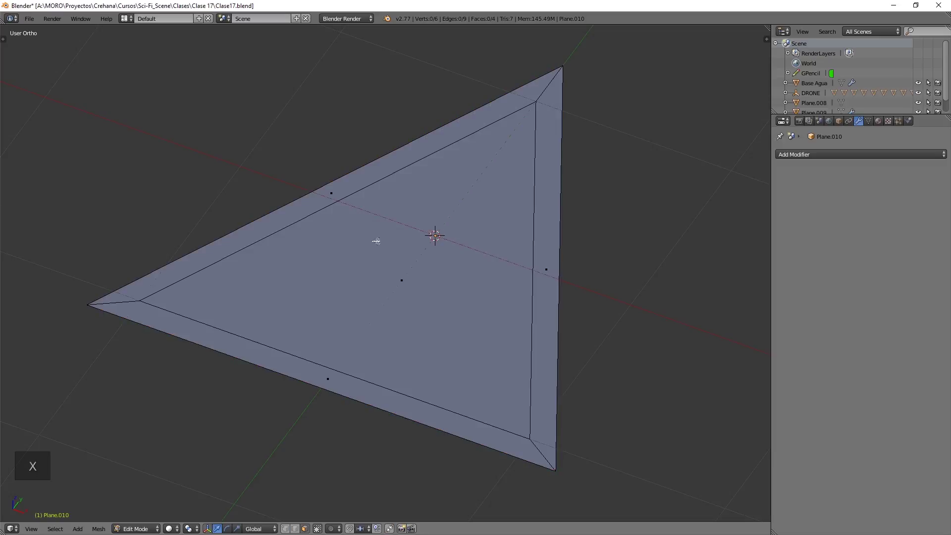
key("Tab")
middle_click(404, 267)
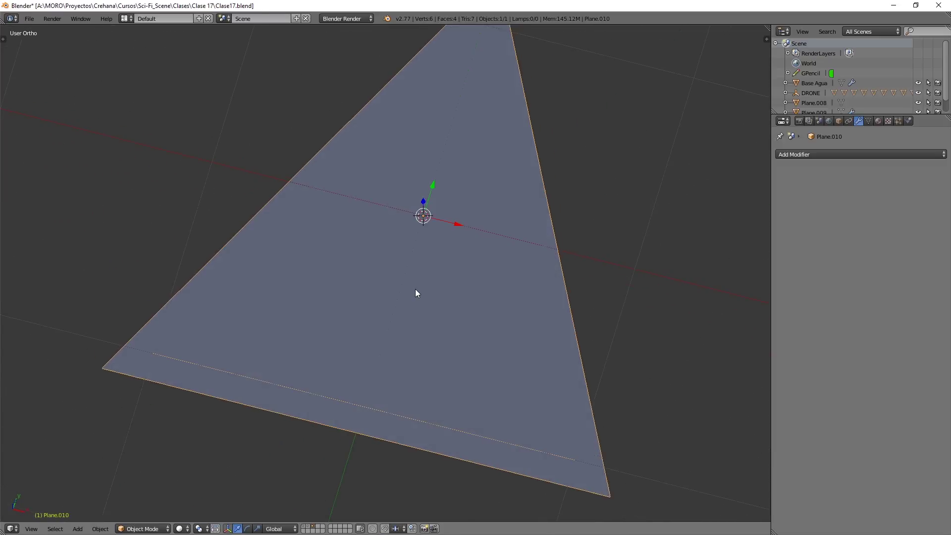
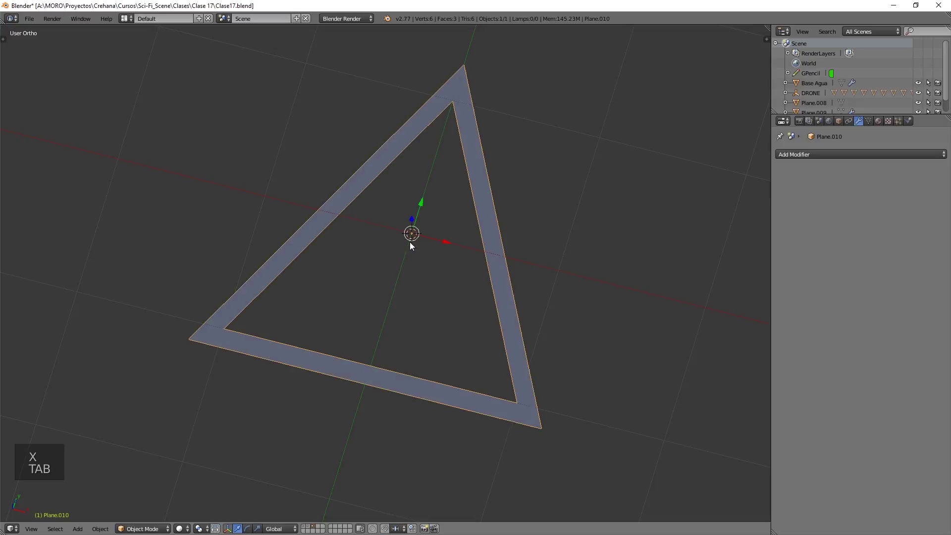
Move the hollow frame Plane.010 to a different scene layer via Move to Layer
middle_click(366, 260)
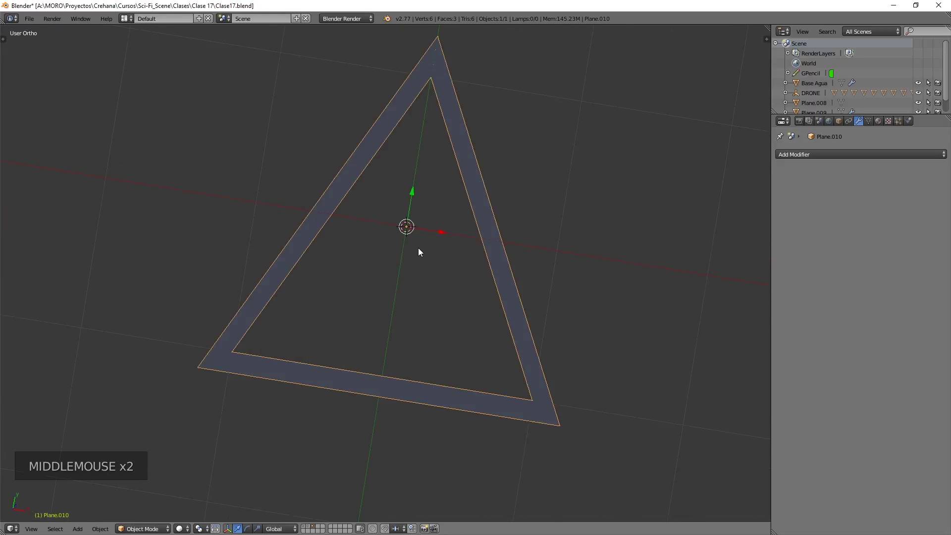
scroll("down", 3)
key("m")
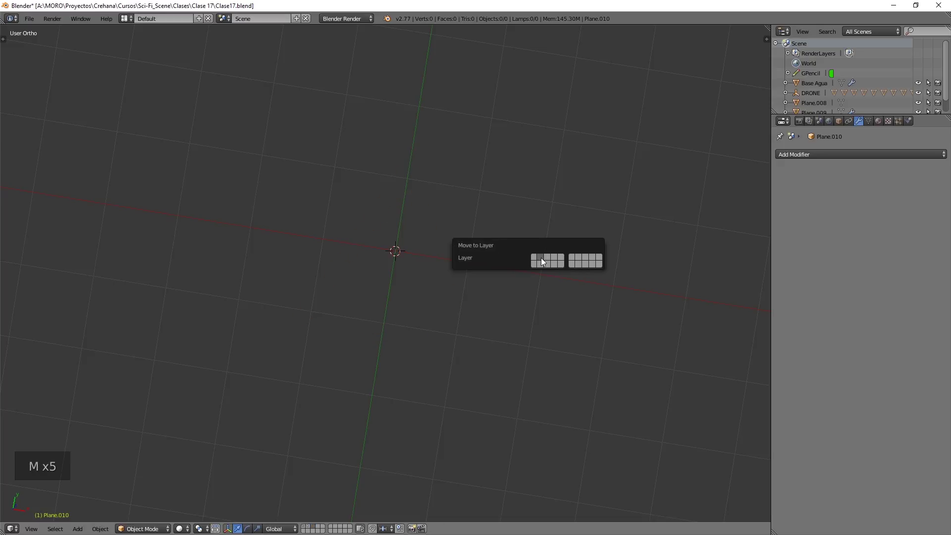
Move the frame to the scene's layer and rotate it 90° so it stands upright
left_click(312, 528)
scroll("down", 3)
scroll("down", 3)
key("KP_3")
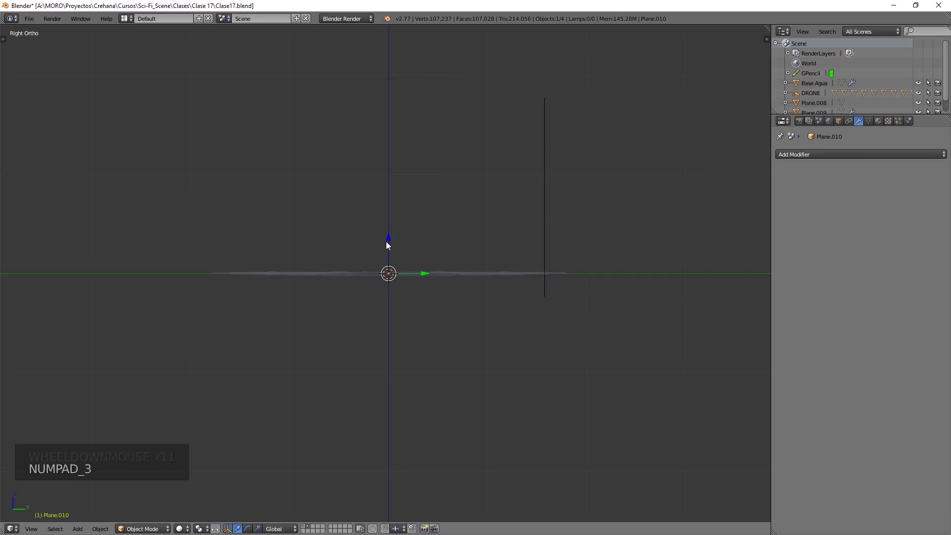
key("r")
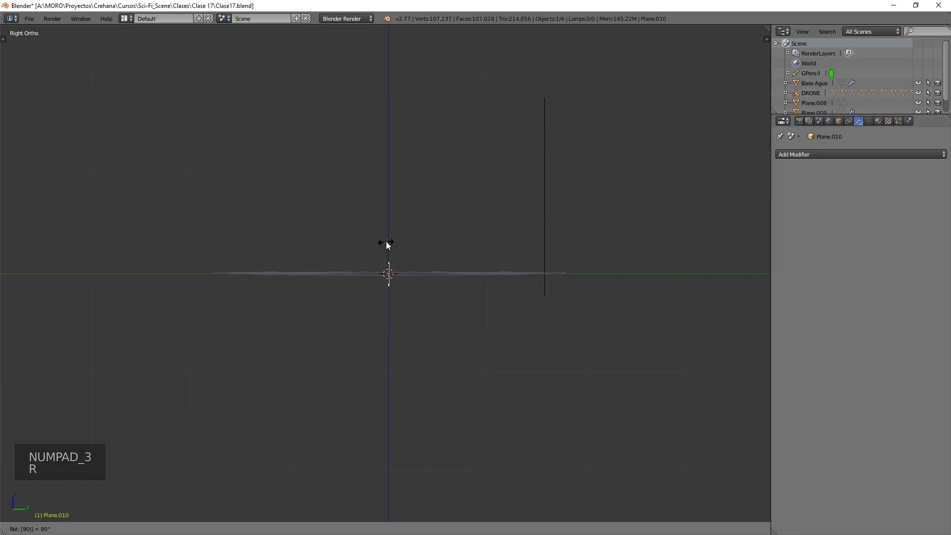
key("KP_1")
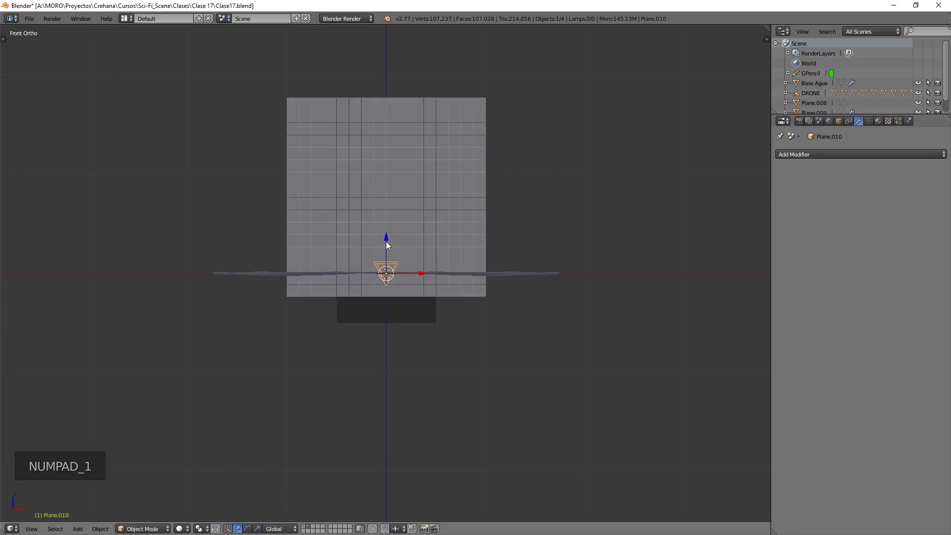
key("ctrl+z")
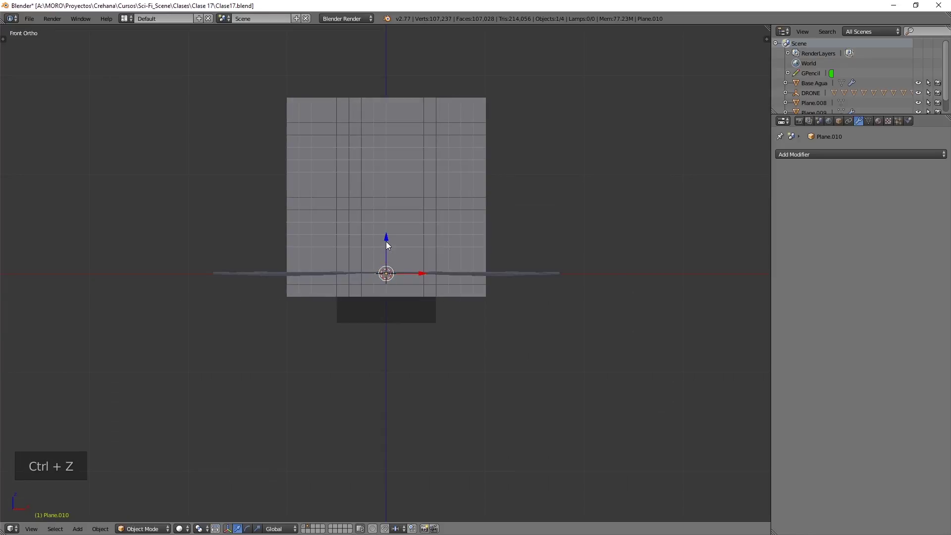
key("KP_3")
key("r")
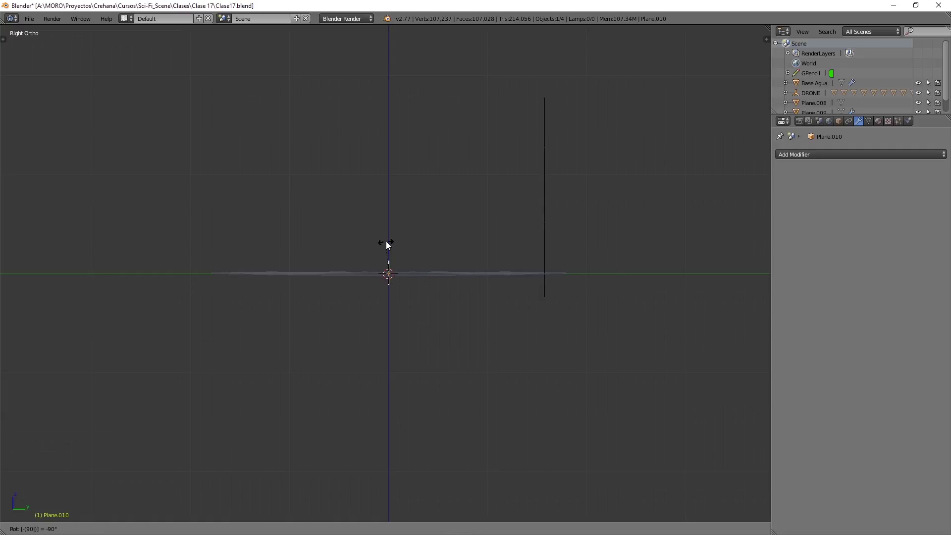
key("KP_1")
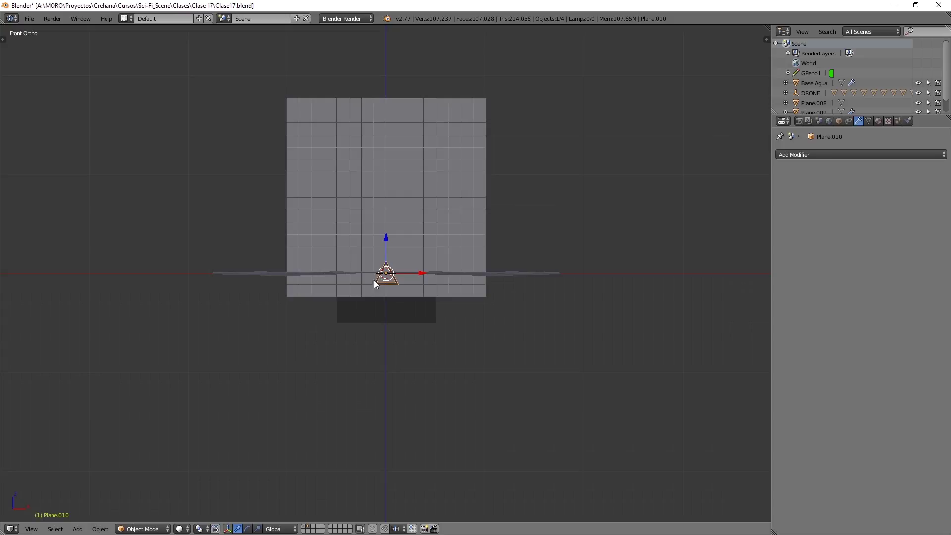
Position and scale the upright frame between the drone and the grid wall
left_click(307, 529)
scroll("down", 3)
scroll("up", 3)
middle_click(400, 245)
scroll("up", 3)
scroll("down", 3)
middle_click(402, 271)
left_click(432, 307)
middle_click(624, 327)
left_click(502, 284)
scroll("down", 3)
middle_click(438, 306)
left_click(441, 237)
key("KP_1")
key("s")
left_click(383, 216)
middle_click(422, 239)
scroll("down", 3)
key("a")
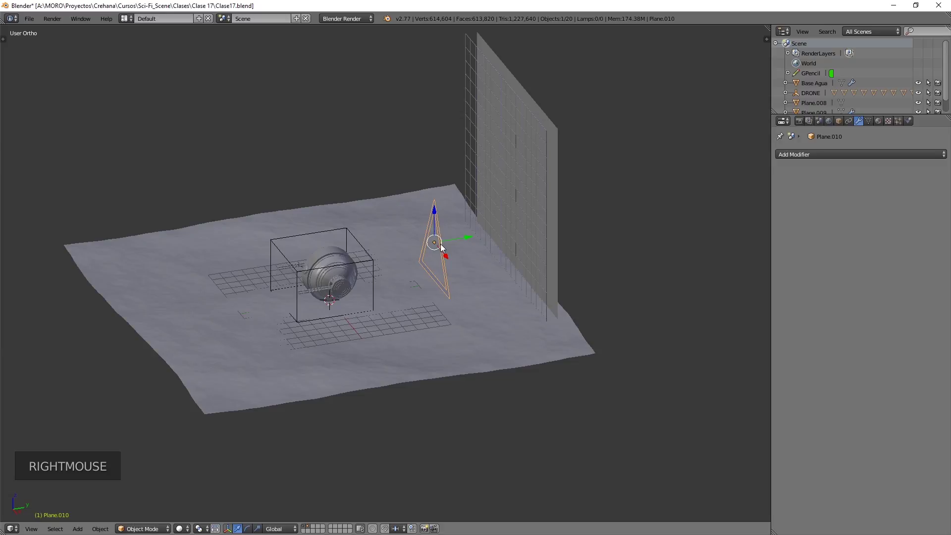
Duplicate the frame twice, placing each copy nearer the wall to form three nested frames
key("shift+d")
left_click(471, 239)
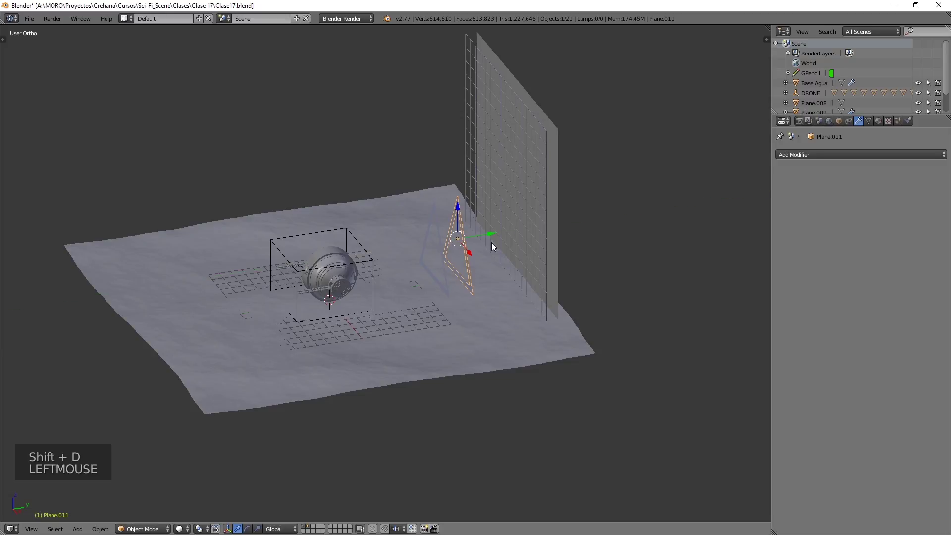
left_click(461, 211)
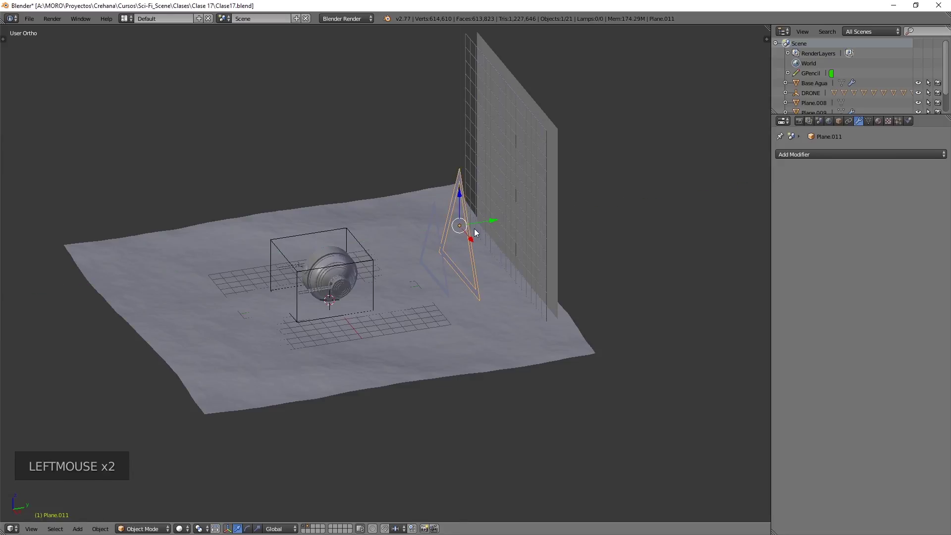
key("shift+d")
left_click(493, 222)
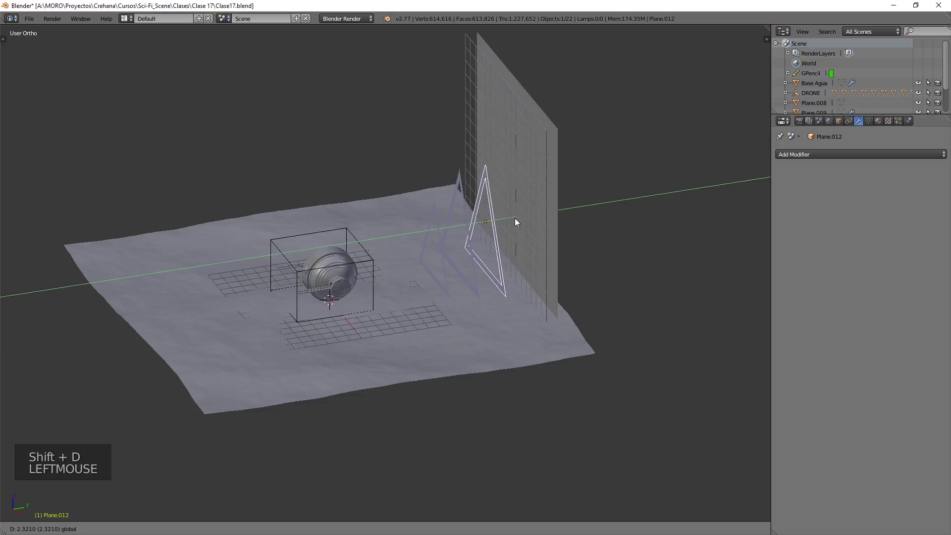
left_click(492, 191)
Orbit the view to inspect the three nested frames from the front
key("a")
middle_click(465, 255)
scroll("up", 3)
middle_click(420, 258)
middle_click(426, 269)
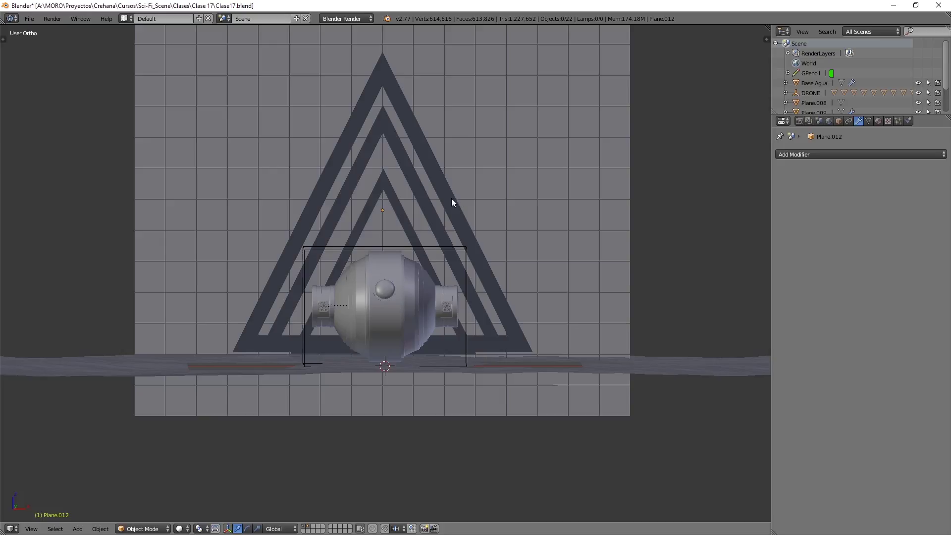
middle_click(444, 196)
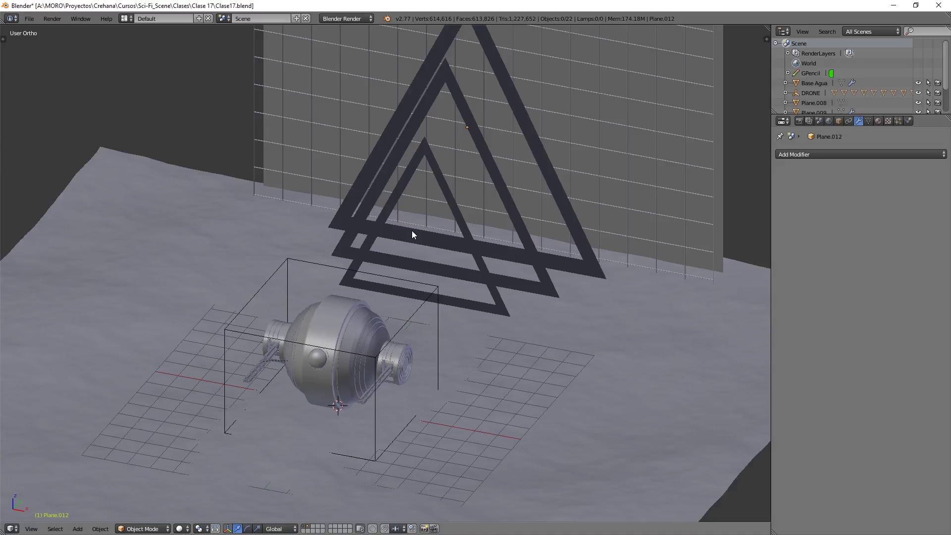
scroll("down", 3)
middle_click(411, 262)
middle_click(429, 278)
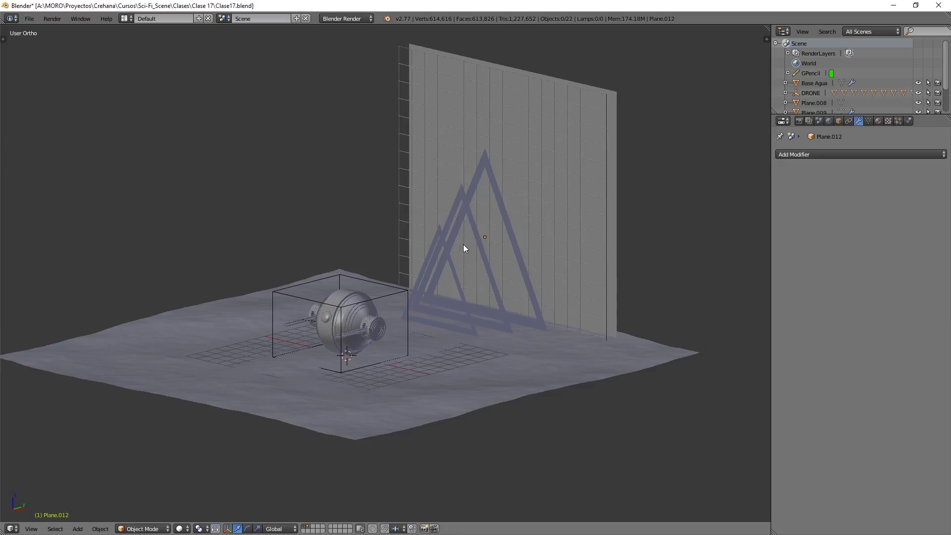
middle_click(424, 281)
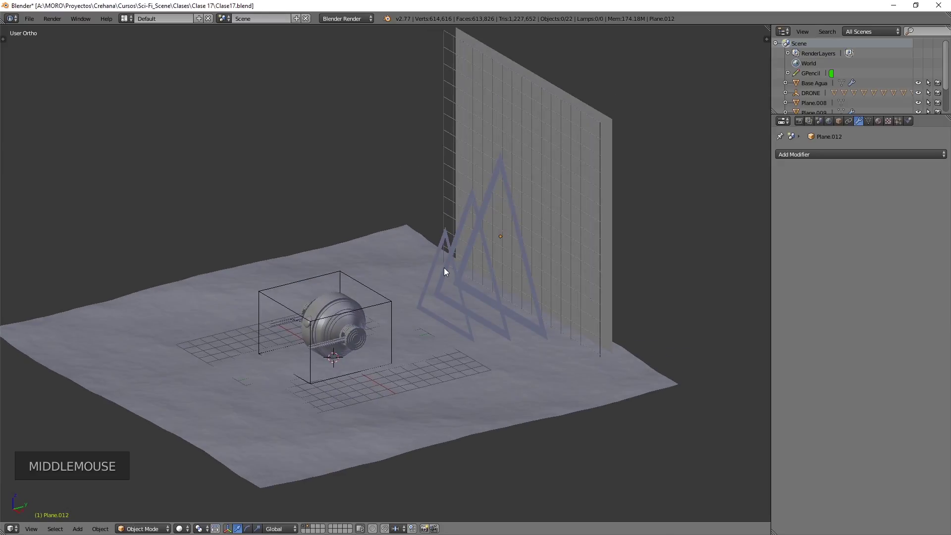
scroll("up", 3)
middle_click(444, 277)
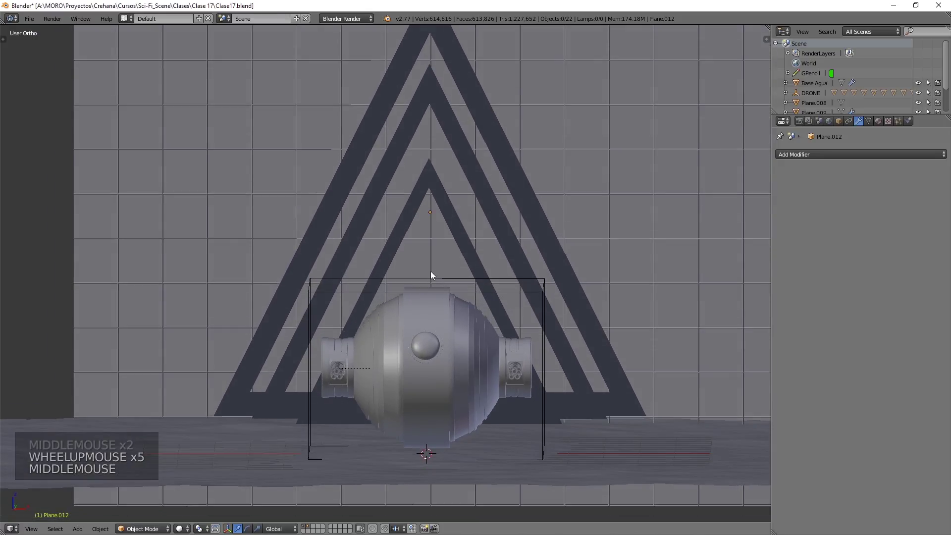
scroll("up", 3)
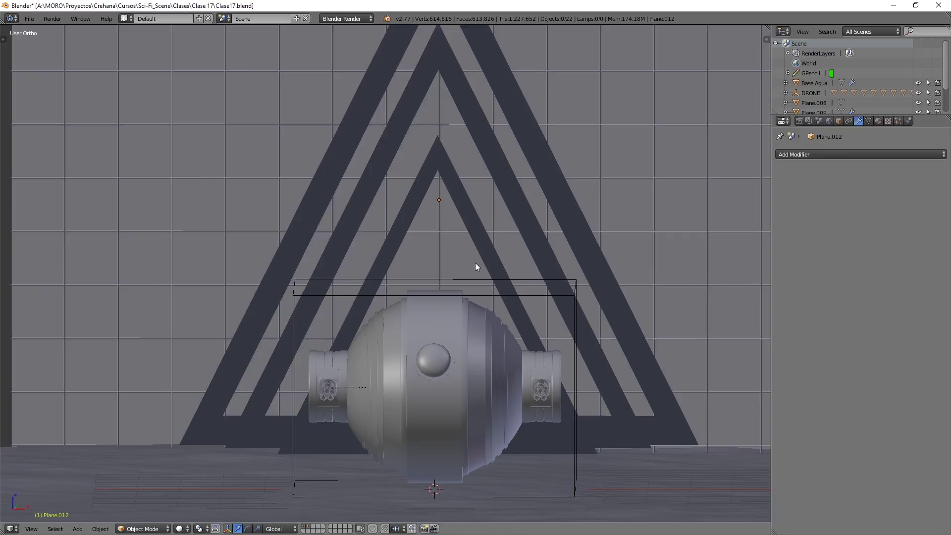
scroll("down", 3)
scroll("down", 3)
middle_click(449, 243)
scroll("down", 3)
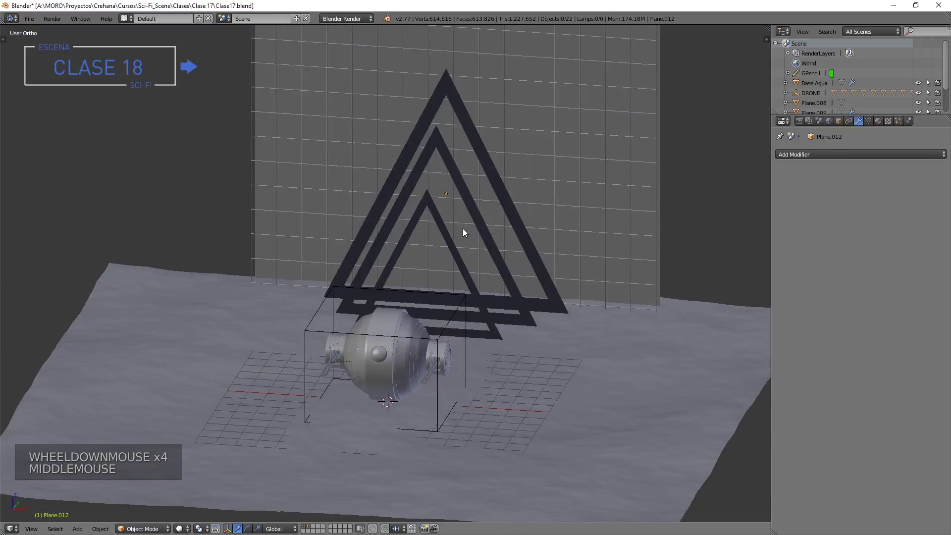